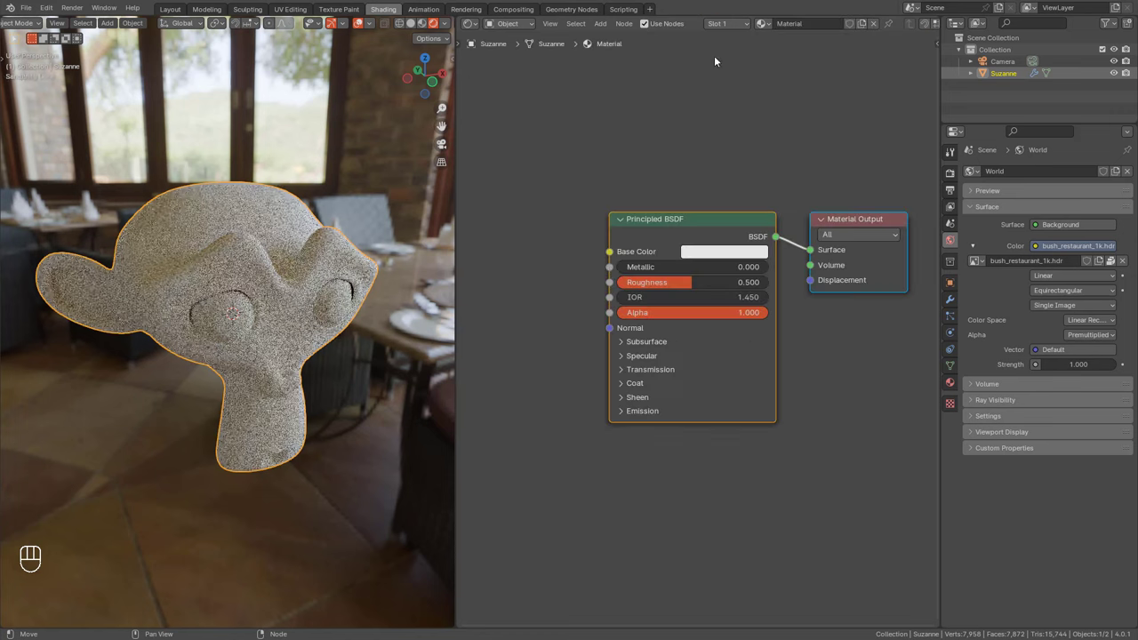
Pick a soft orange (H 0.067, S 0.503, V 0.8) for the Principled BSDF Base Color and orbit to view it.
{"action": "left_click_drag", "start_coordinate": [708, 255], "coordinate": [719, 234]}
{"action": "middle_click", "coordinate": [327, 270]}
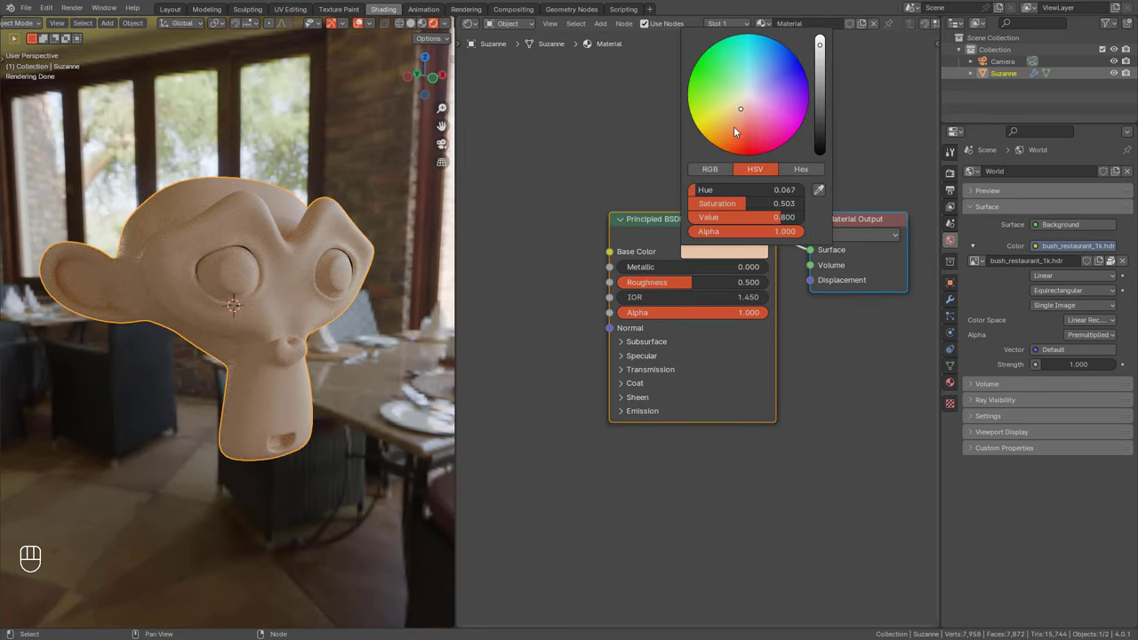
{"action": "left_click_drag", "start_coordinate": [336, 301], "coordinate": [339, 280]}
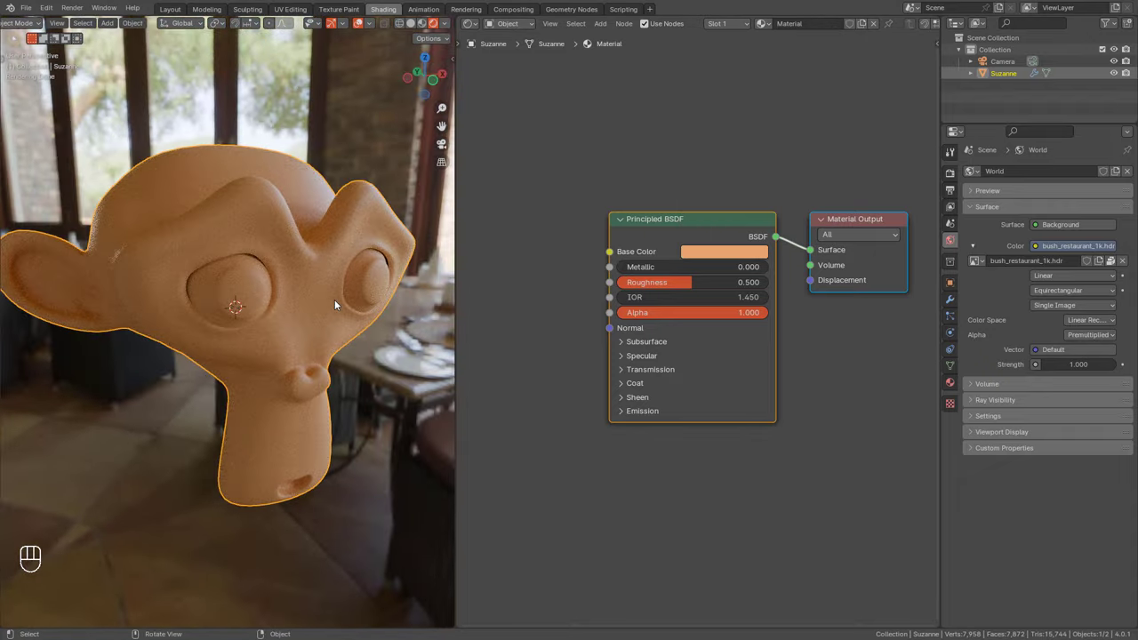
{"action": "middle_click", "coordinate": [321, 296]}
{"action": "middle_click", "coordinate": [310, 298]}
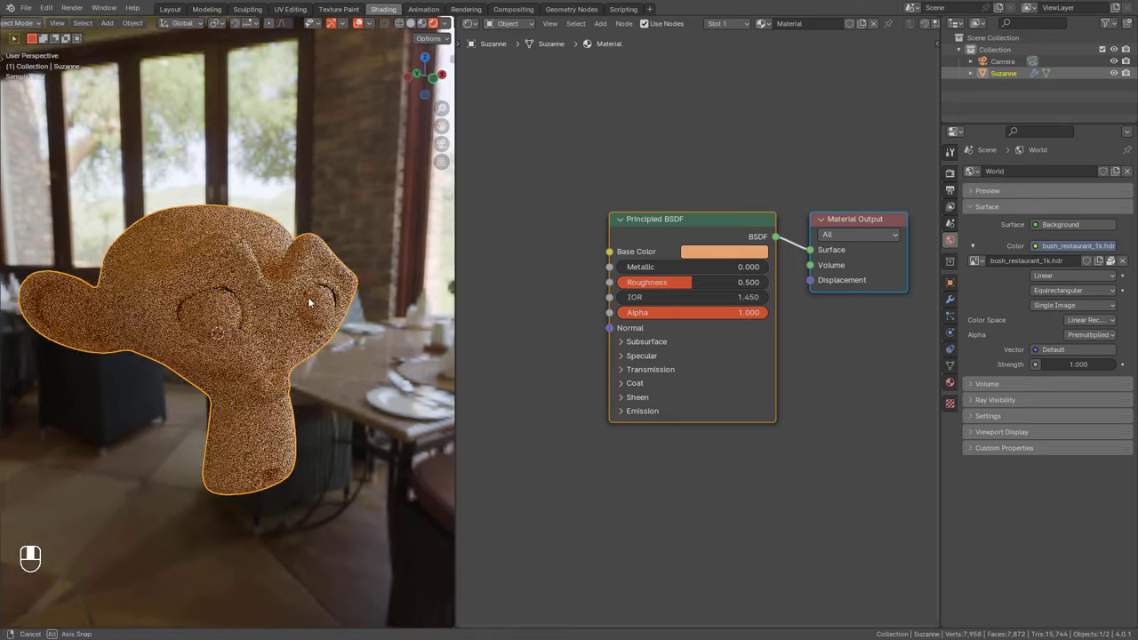
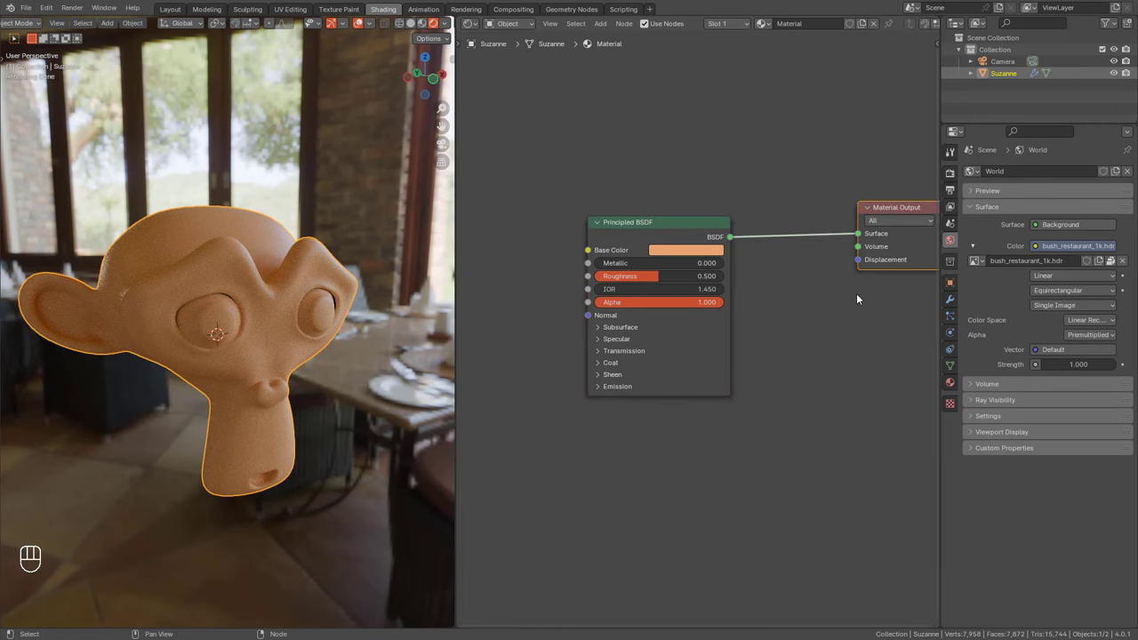
Add a Mix Shader onto the BSDF-to-Output link, briefly checking the BSDF Specular settings.
{"action": "key", "text": "shift+a"}
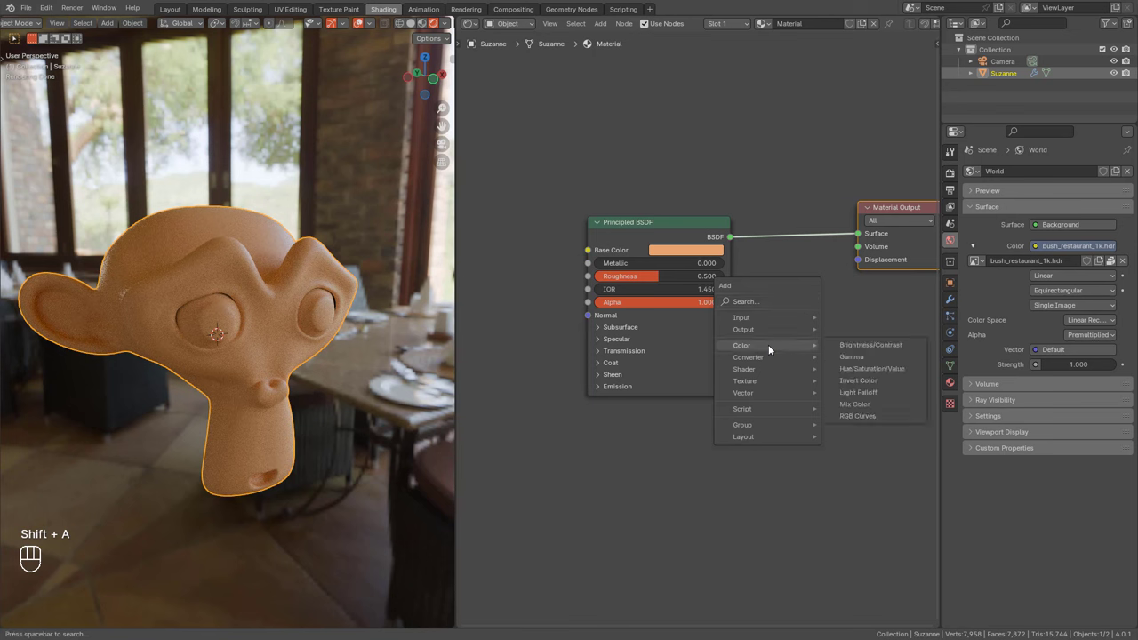
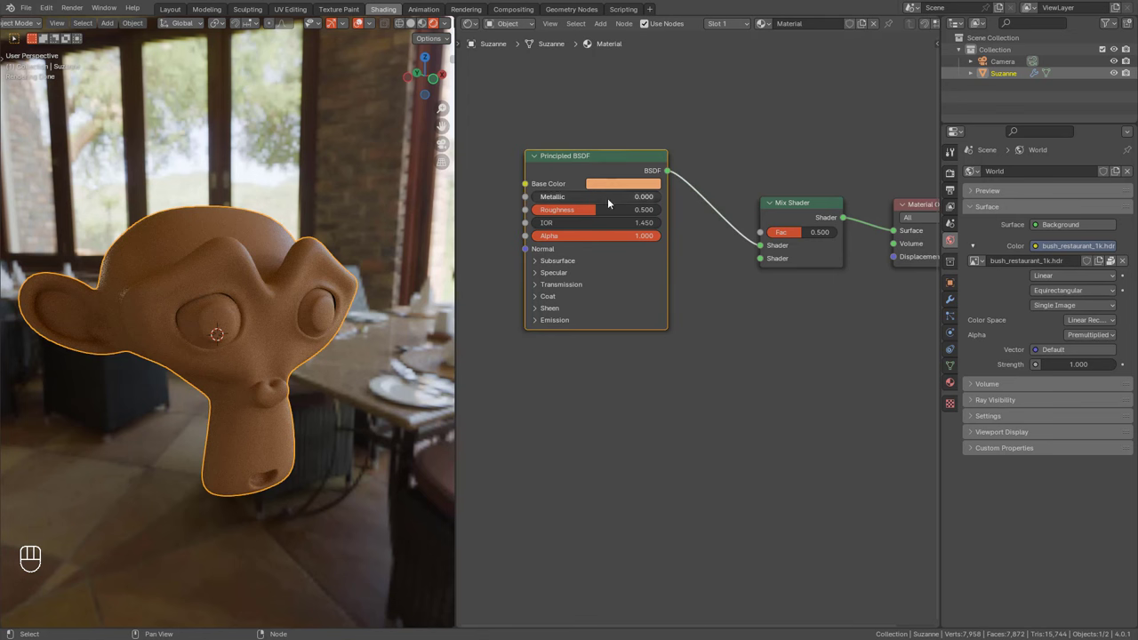
{"action": "left_click", "coordinate": [566, 262]}
{"action": "left_click", "coordinate": [566, 262]}
{"action": "left_click", "coordinate": [556, 274]}
{"action": "left_click", "coordinate": [556, 274]}
{"action": "left_click", "coordinate": [557, 278]}
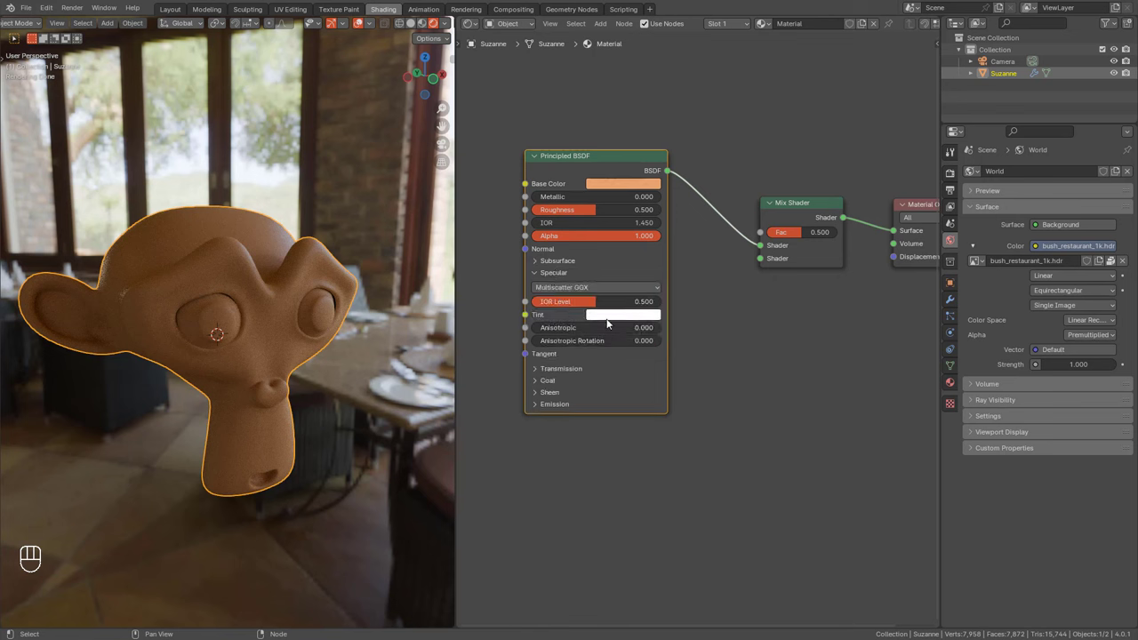
{"action": "left_click", "coordinate": [562, 276]}
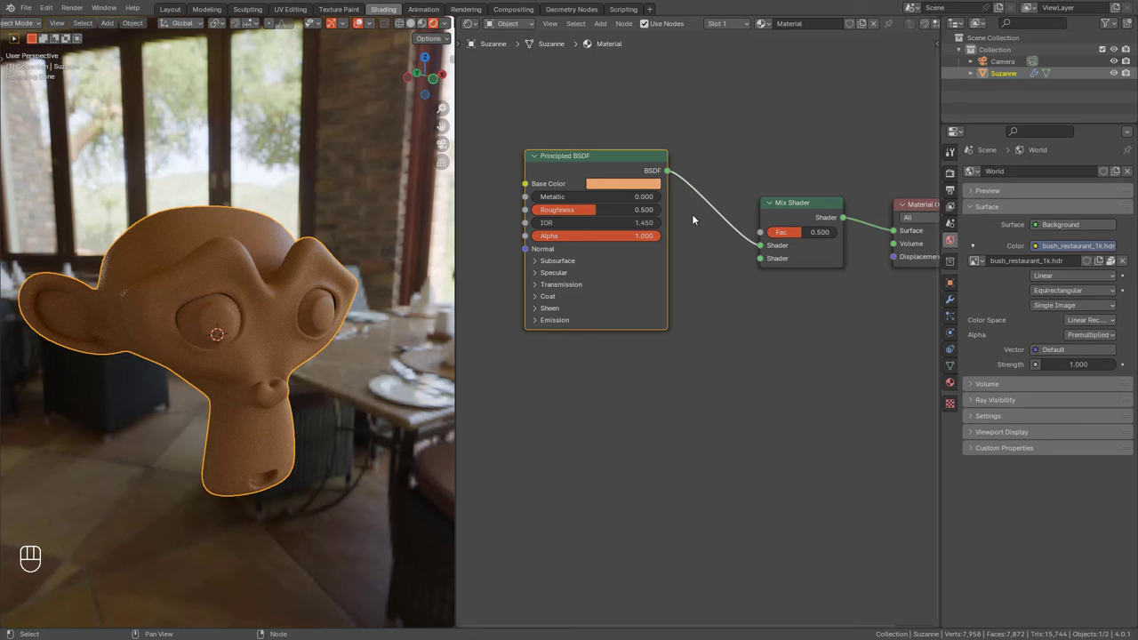
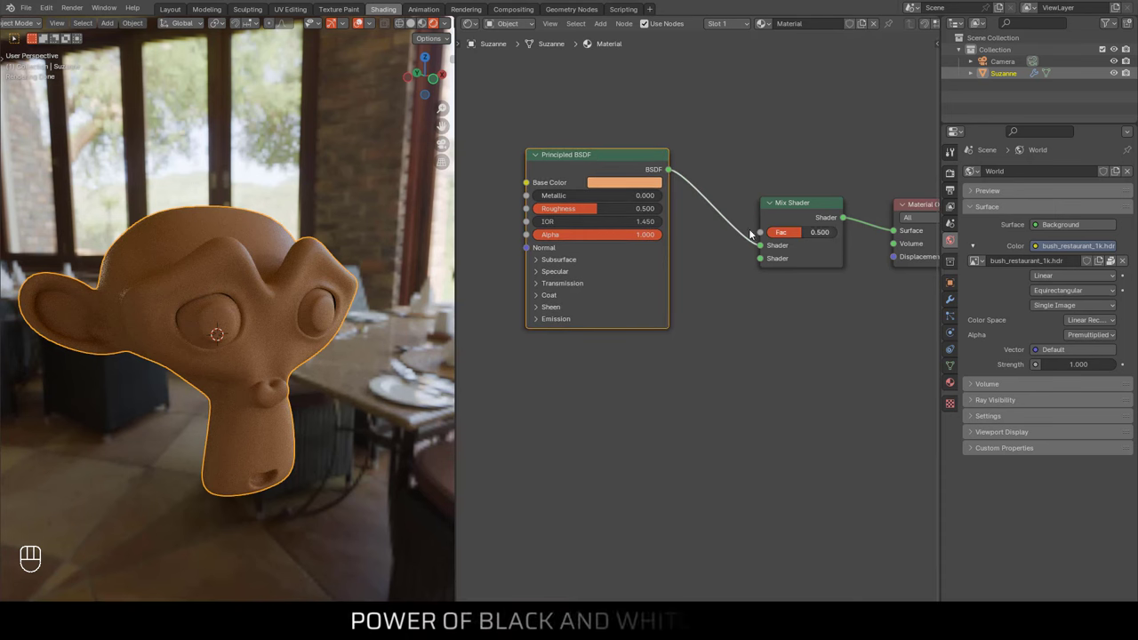
Drag white.png from the BW folder into the node tree as an Image Texture node.
{"action": "left_click", "coordinate": [628, 168]}
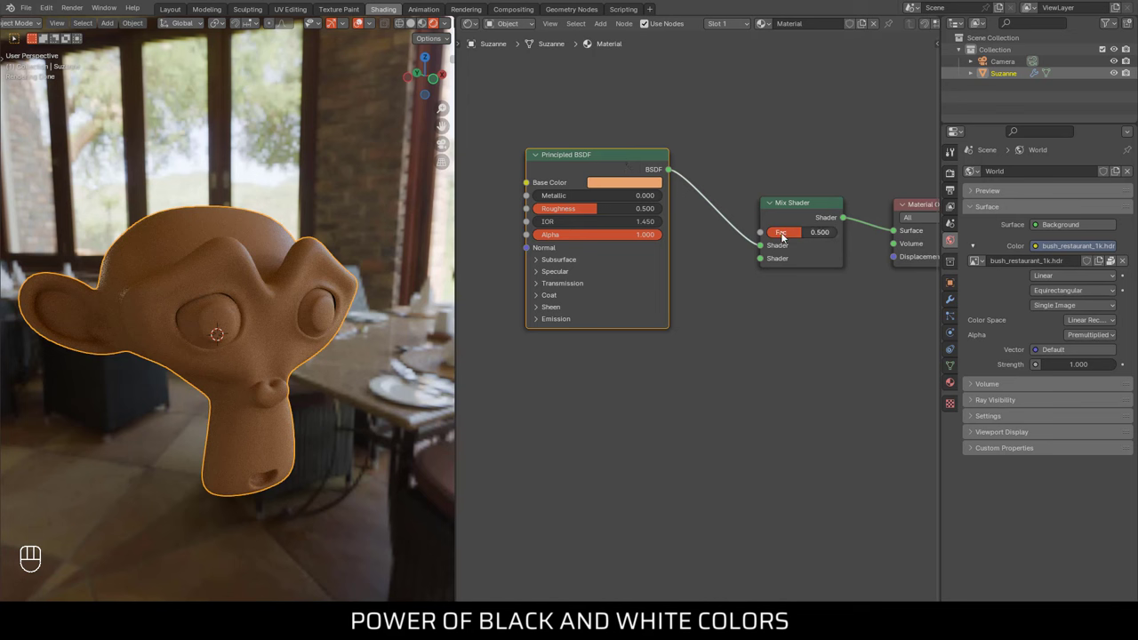
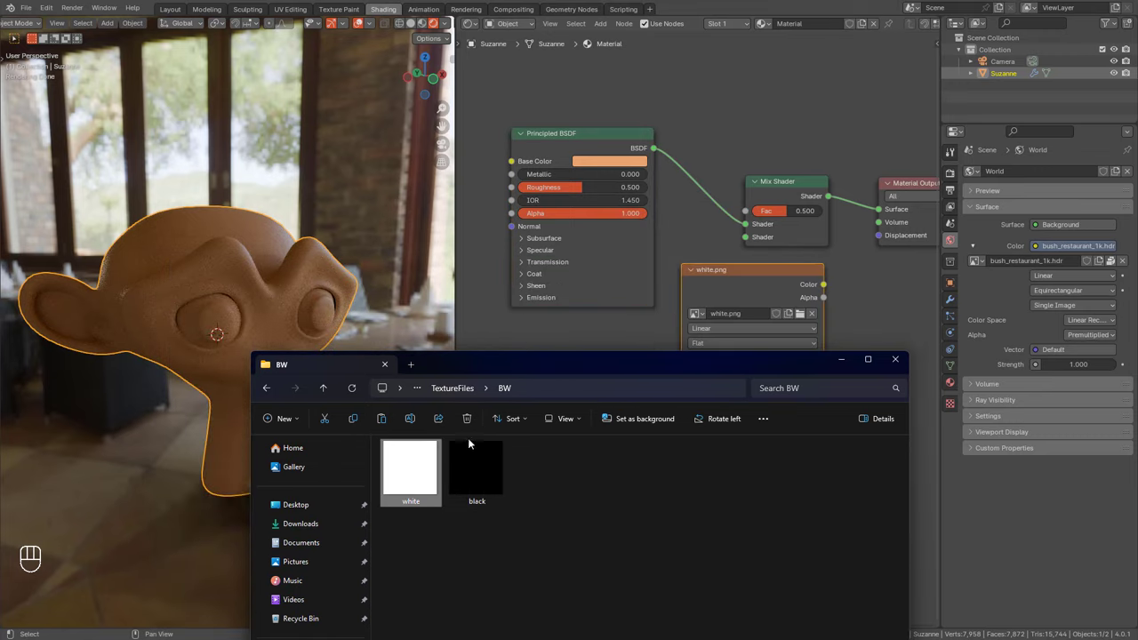
Dissolve the Mix Shader with Ctrl+X so the BSDF feeds the output, and move white.png aside.
{"action": "left_click", "coordinate": [756, 163]}
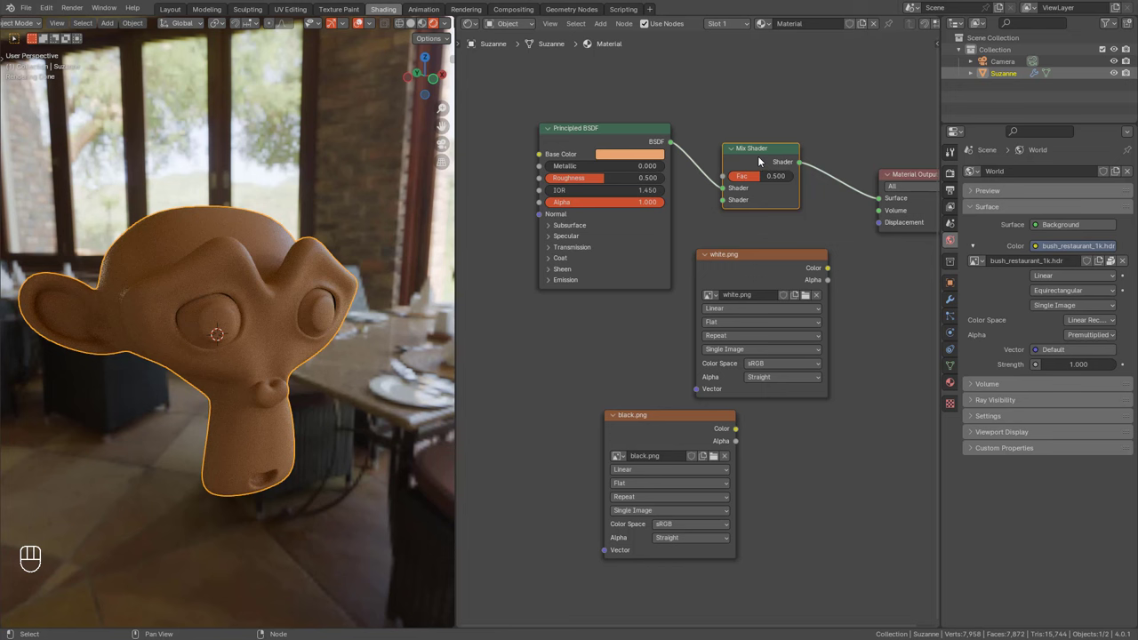
{"action": "key", "text": "ctrl+x"}
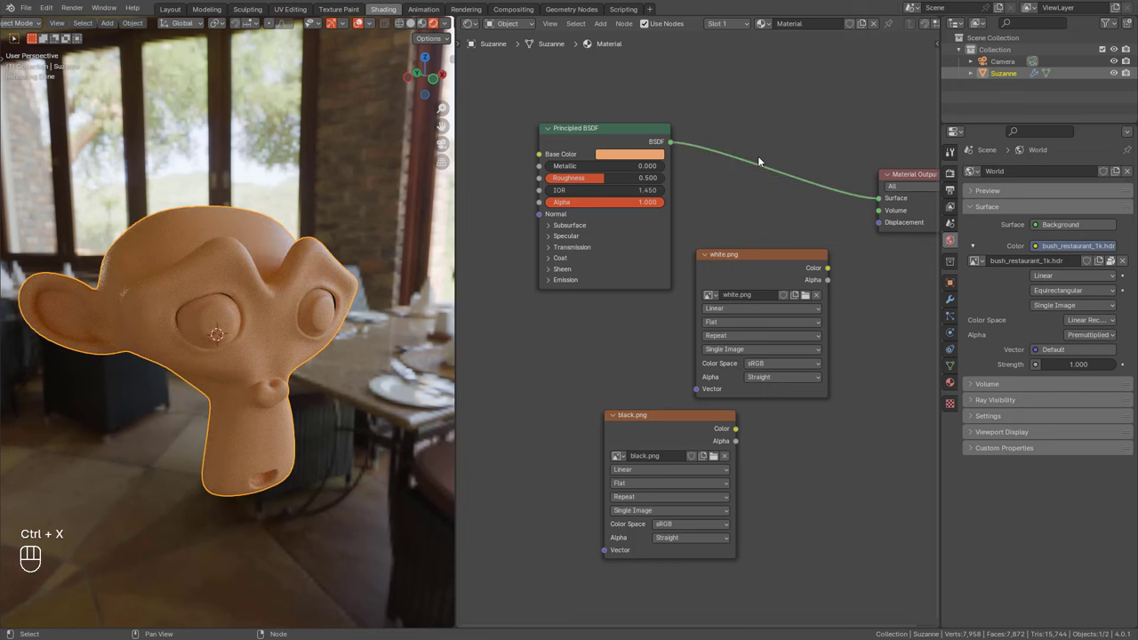
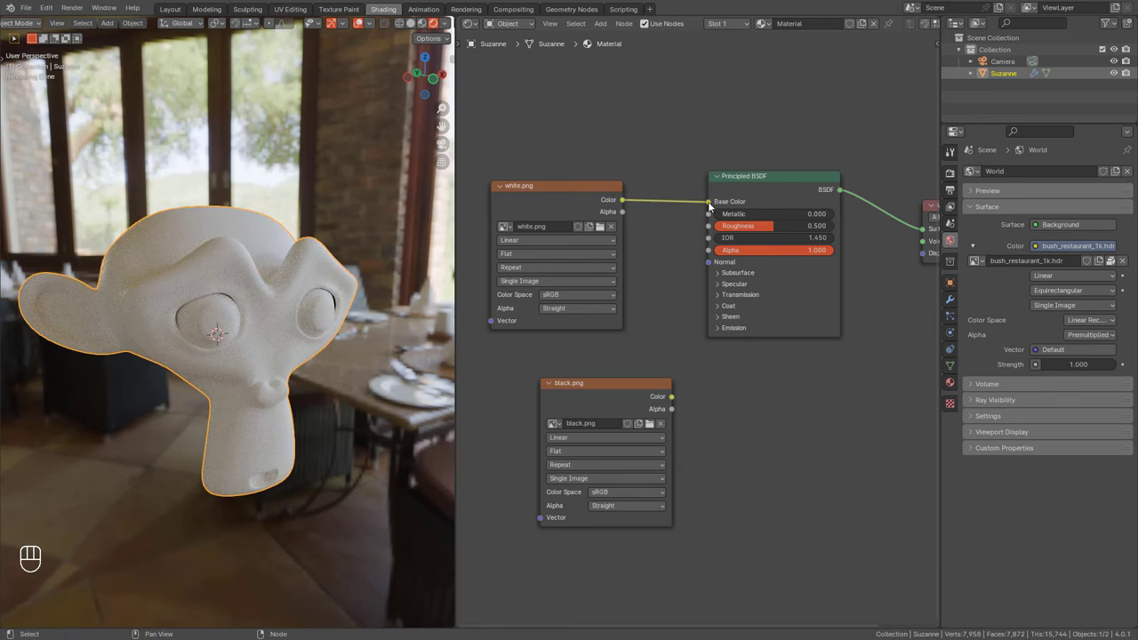
{"action": "left_click", "coordinate": [705, 201]}
{"action": "left_click_drag", "start_coordinate": [586, 164], "coordinate": [669, 195]}
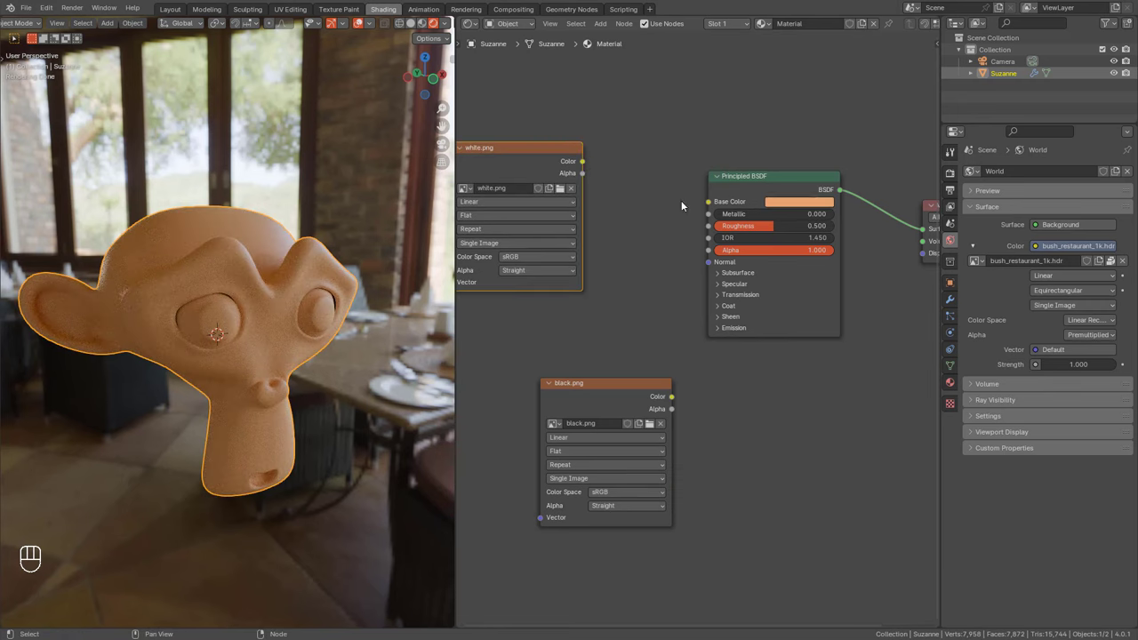
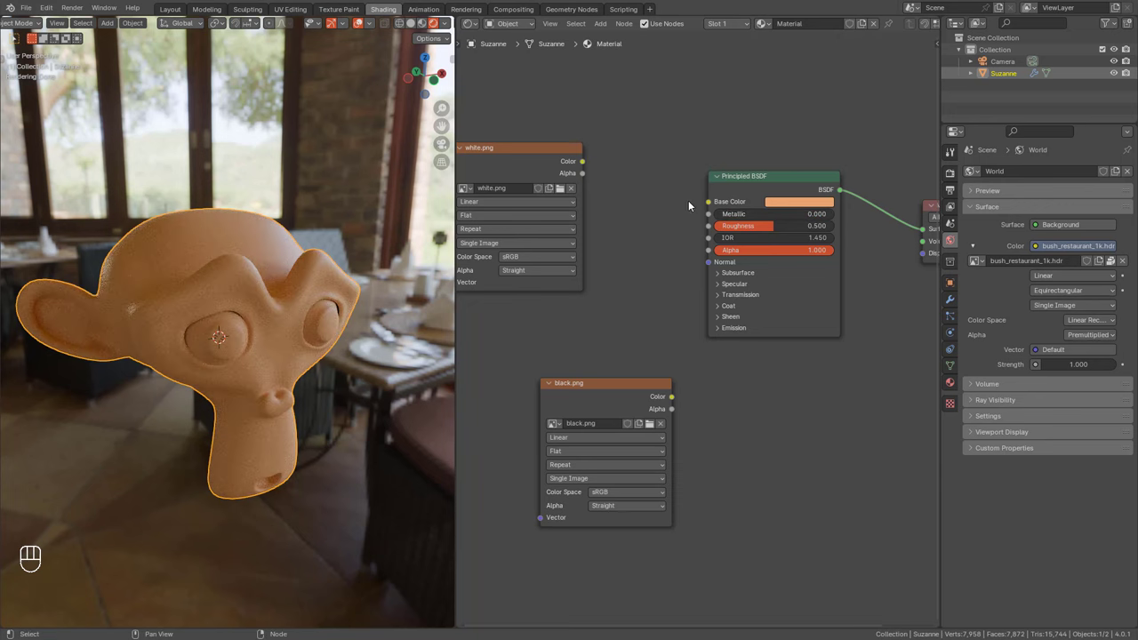
{"action": "left_click_drag", "start_coordinate": [584, 161], "coordinate": [705, 218]}
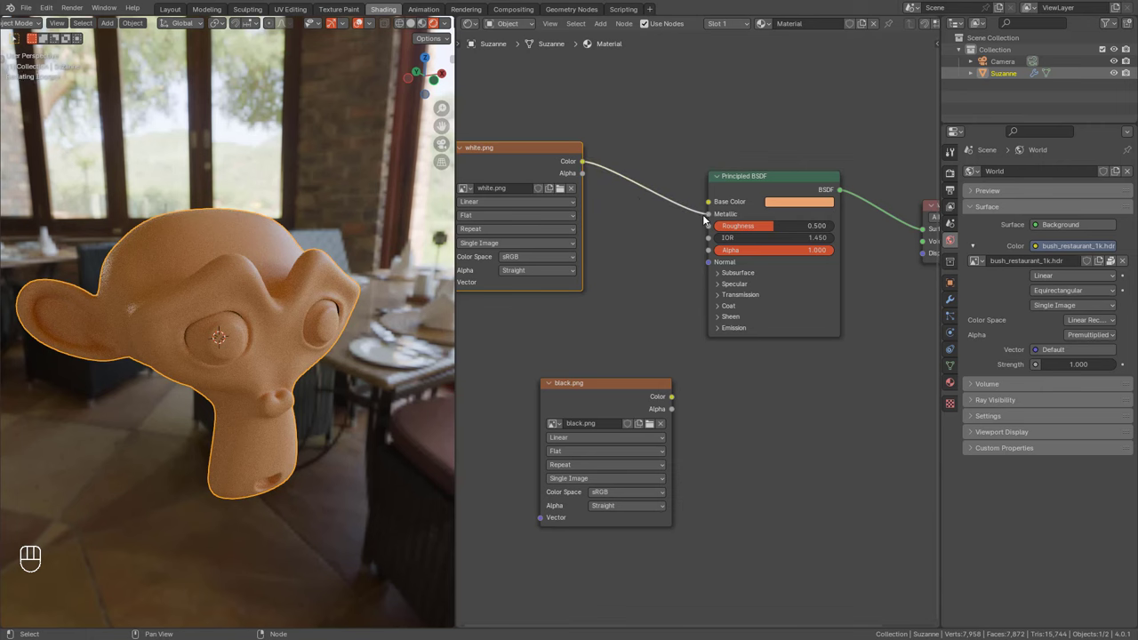
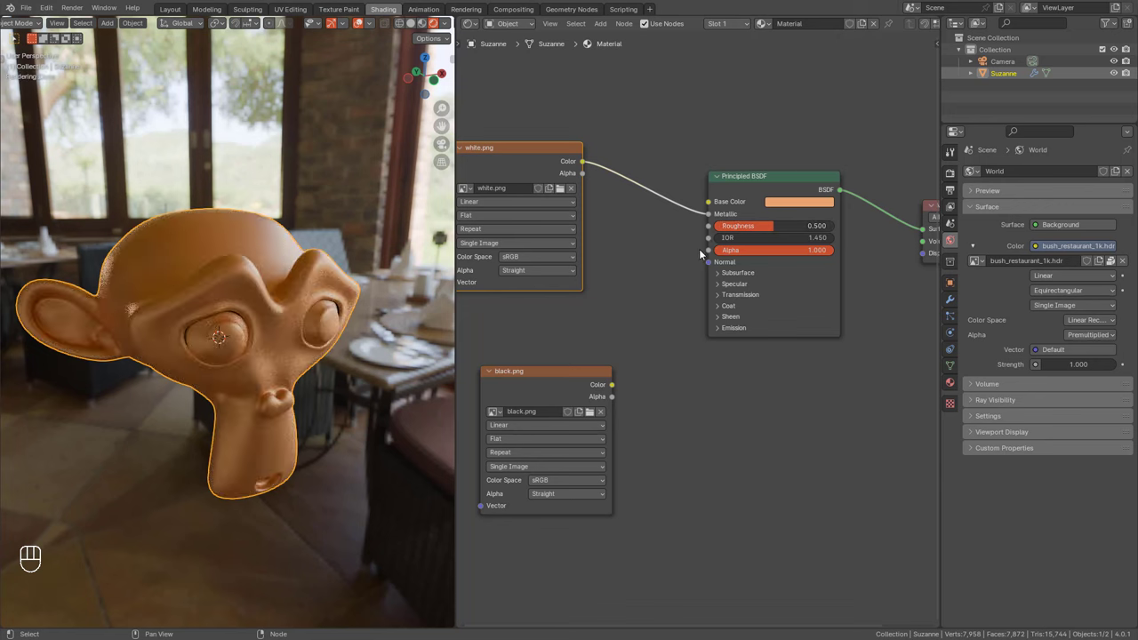
{"action": "left_click_drag", "start_coordinate": [615, 389], "coordinate": [714, 230]}
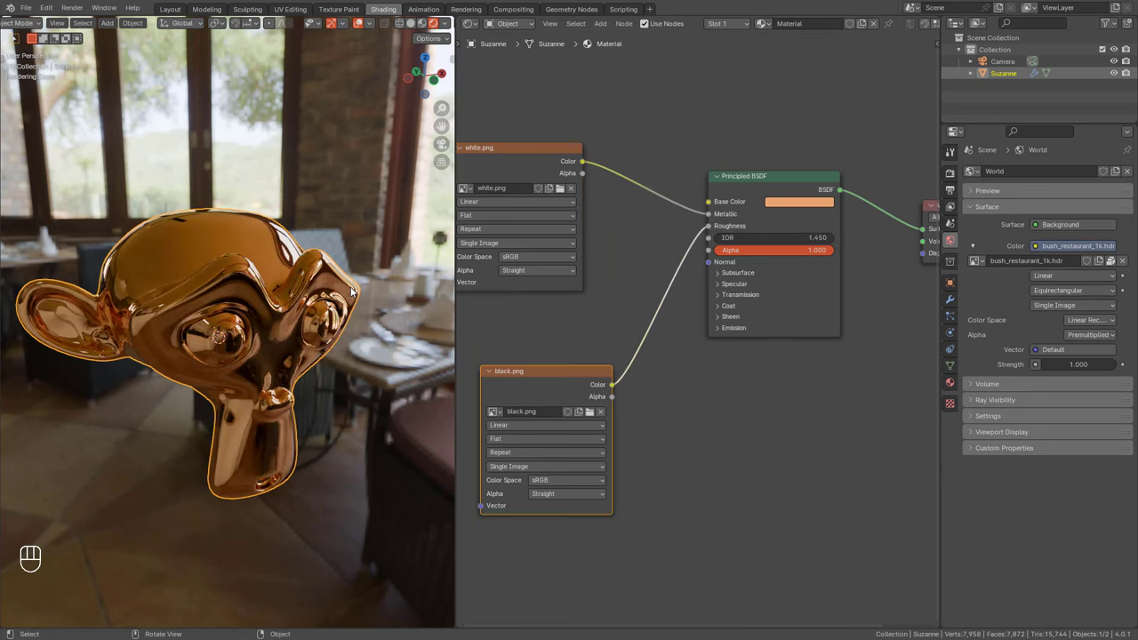
{"action": "left_click_drag", "start_coordinate": [282, 380], "coordinate": [247, 358]}
{"action": "left_click_drag", "start_coordinate": [248, 358], "coordinate": [265, 412]}
{"action": "middle_click", "coordinate": [265, 413]}
{"action": "left_click_drag", "start_coordinate": [309, 401], "coordinate": [289, 370]}
{"action": "left_click", "coordinate": [311, 317]}
{"action": "right_click", "coordinate": [311, 316]}
{"action": "left_click", "coordinate": [300, 316]}
{"action": "right_click", "coordinate": [300, 315]}
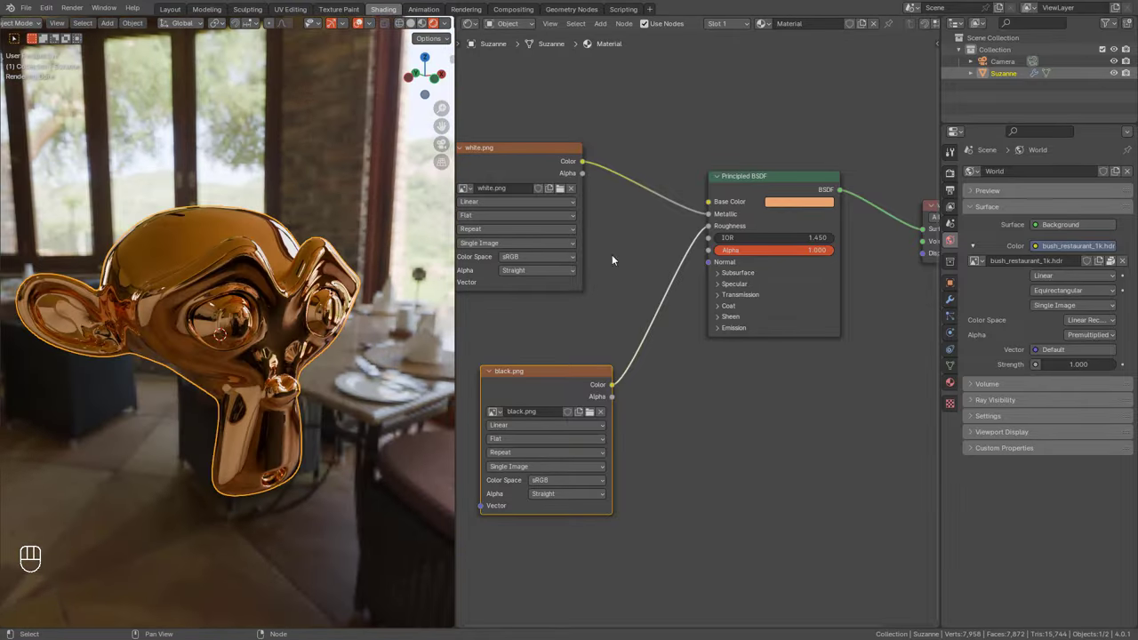
{"action": "left_click_drag", "start_coordinate": [713, 216], "coordinate": [693, 202]}
{"action": "left_click_drag", "start_coordinate": [709, 227], "coordinate": [686, 244]}
{"action": "left_click_drag", "start_coordinate": [583, 222], "coordinate": [504, 473]}
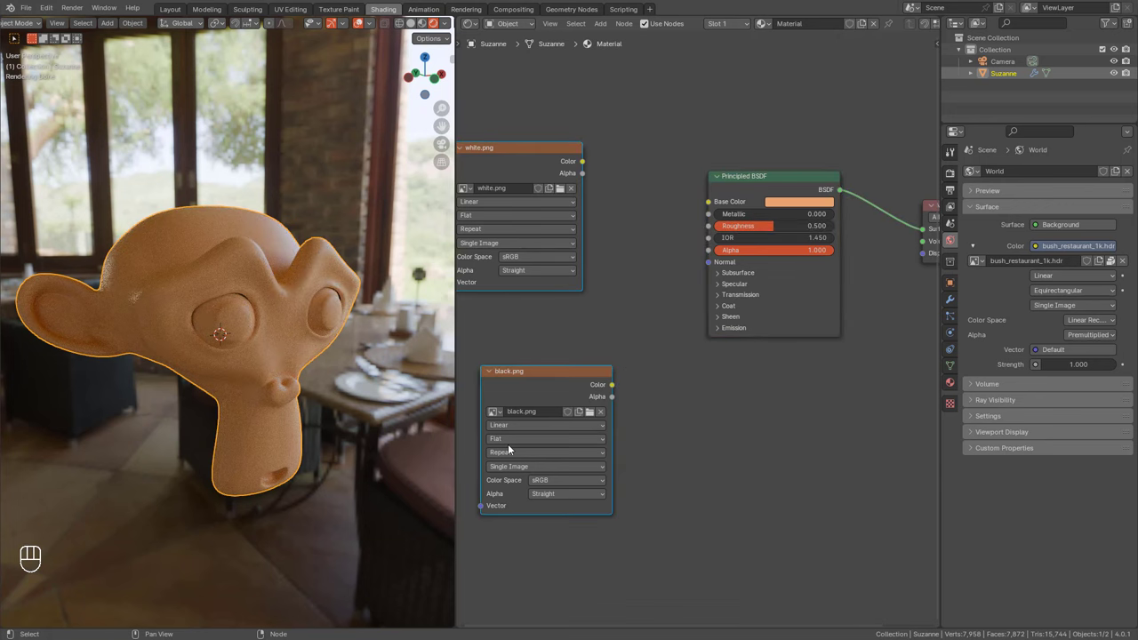
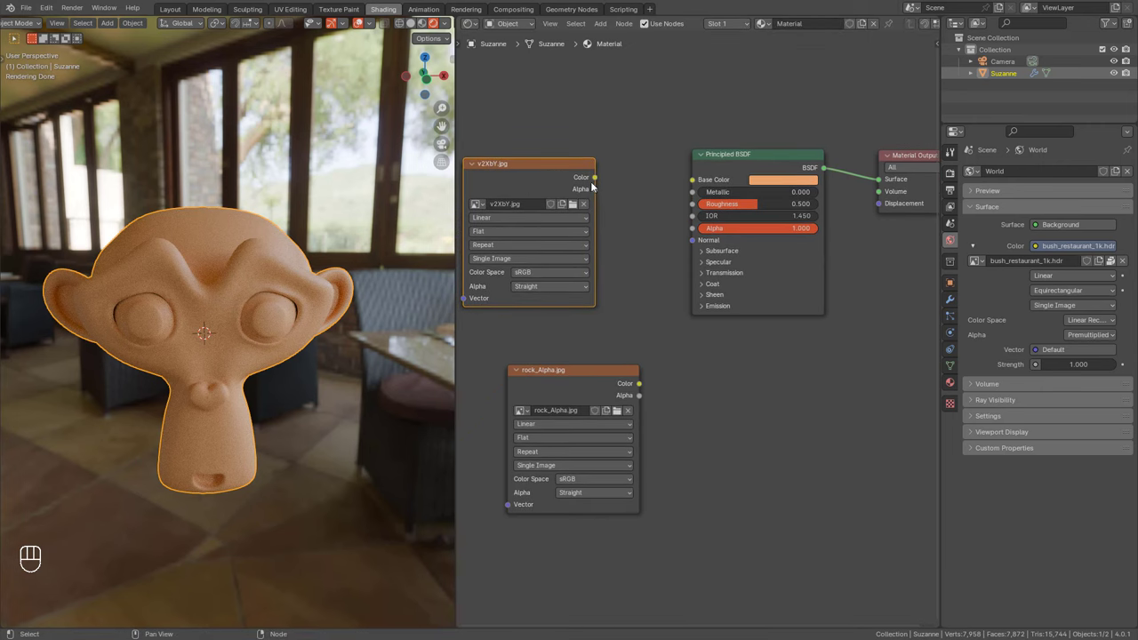
Link the v2XbY.jpg texture Color into Base Color and orbit to see the patterned Suzanne.
{"action": "left_click_drag", "start_coordinate": [604, 182], "coordinate": [626, 180]}
{"action": "left_click", "coordinate": [553, 177]}
{"action": "left_click_drag", "start_coordinate": [285, 303], "coordinate": [265, 320]}
{"action": "left_click_drag", "start_coordinate": [221, 340], "coordinate": [227, 333]}
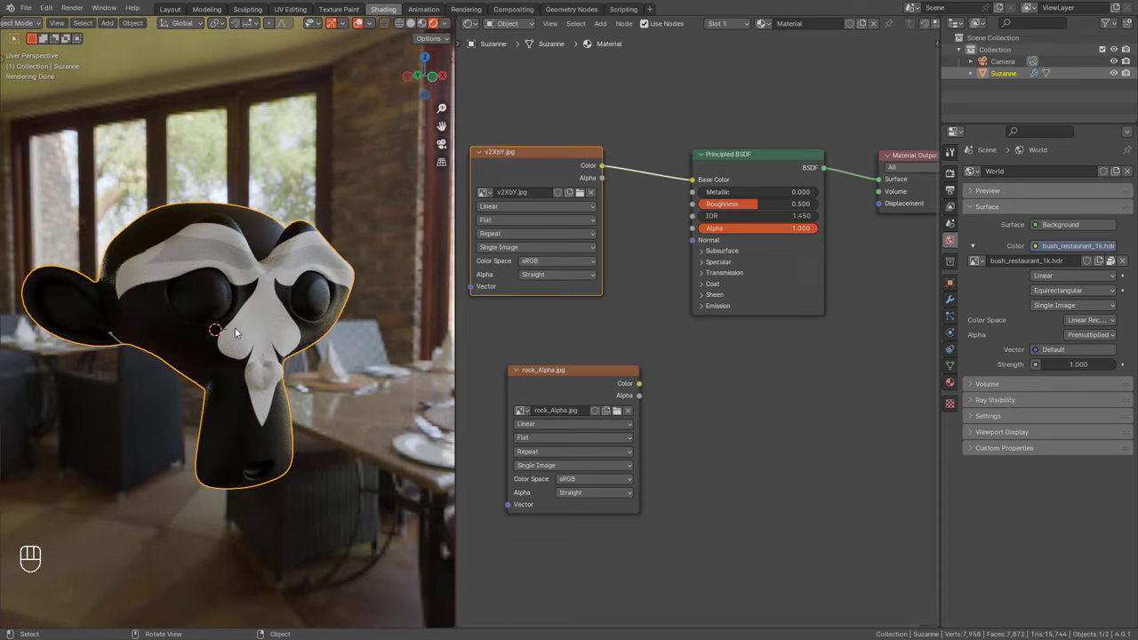
{"action": "middle_click", "coordinate": [267, 345]}
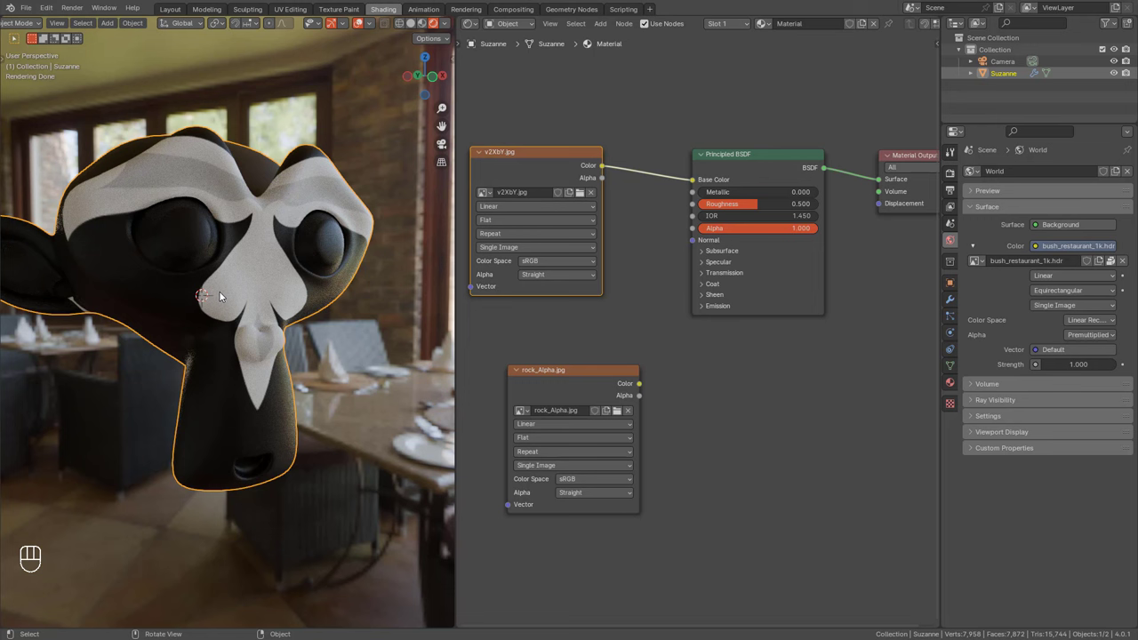
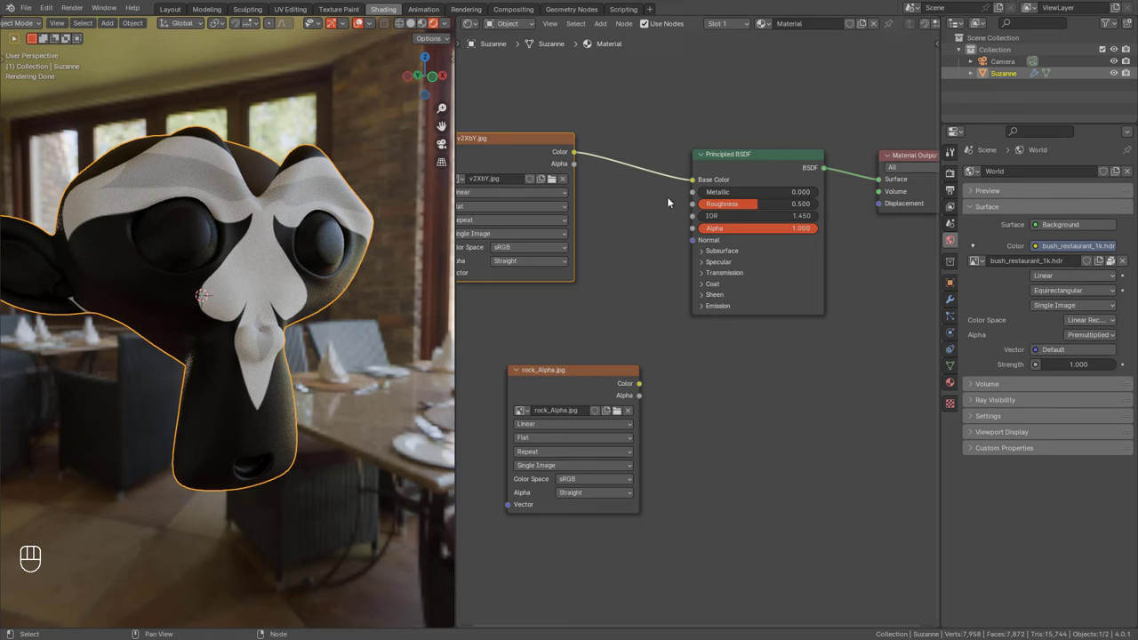
{"action": "left_click_drag", "start_coordinate": [580, 158], "coordinate": [536, 149]}
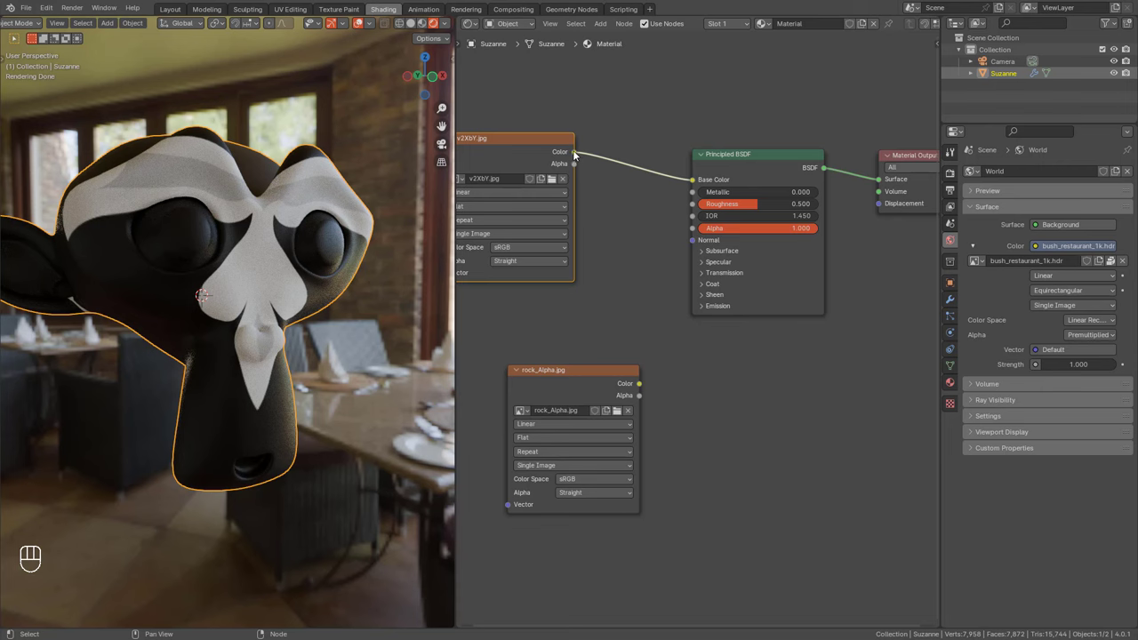
{"action": "left_click_drag", "start_coordinate": [579, 155], "coordinate": [644, 225]}
{"action": "left_click_drag", "start_coordinate": [246, 339], "coordinate": [282, 326]}
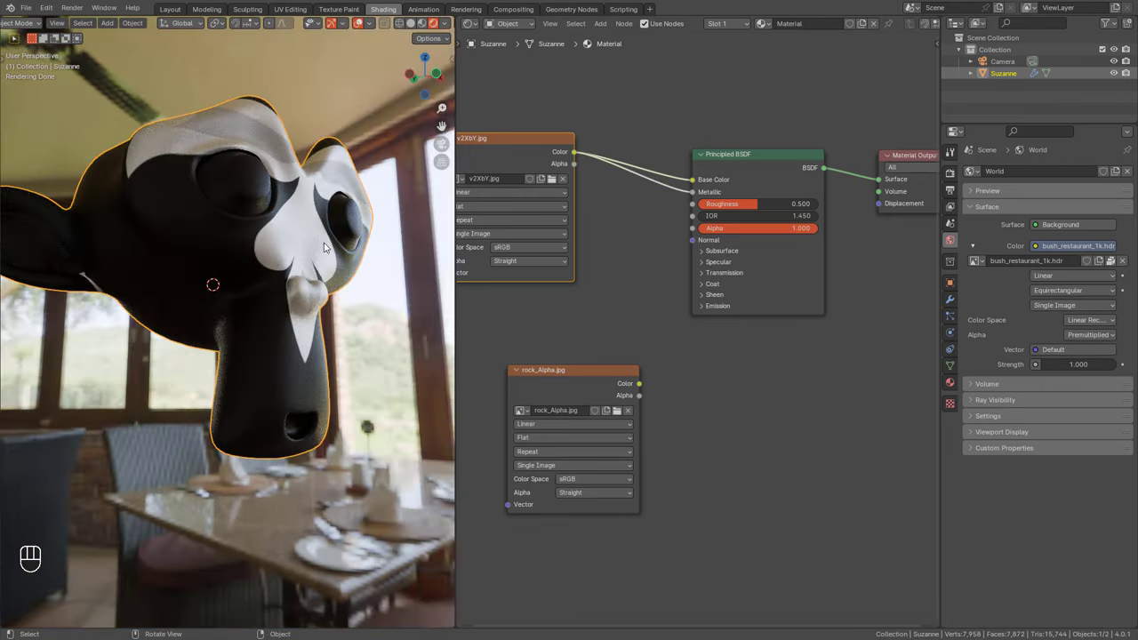
{"action": "middle_click", "coordinate": [291, 277]}
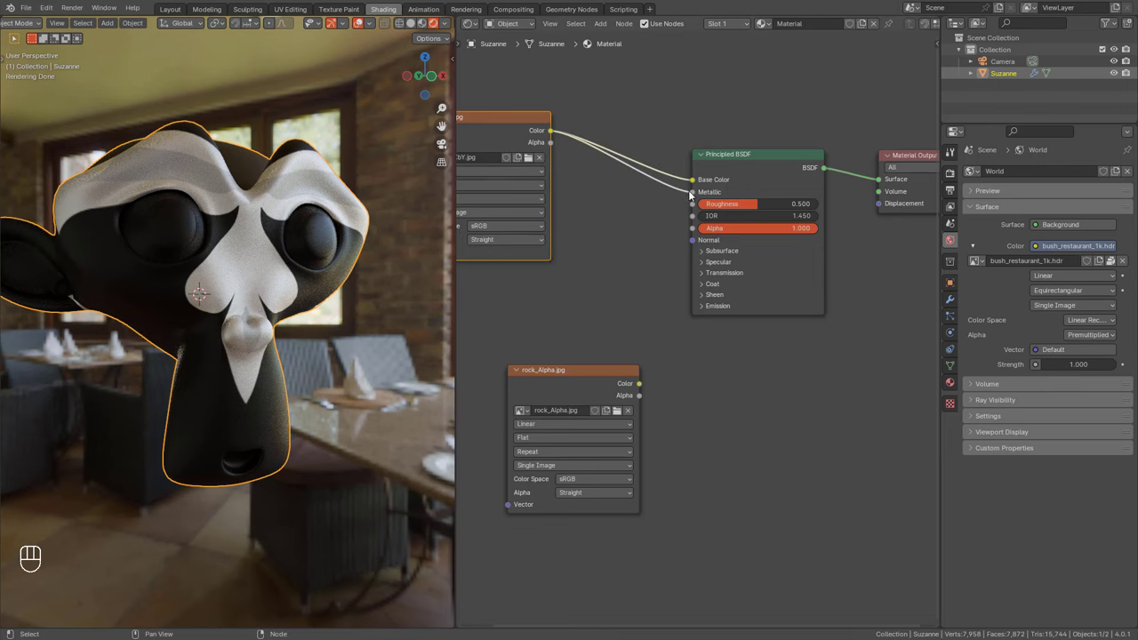
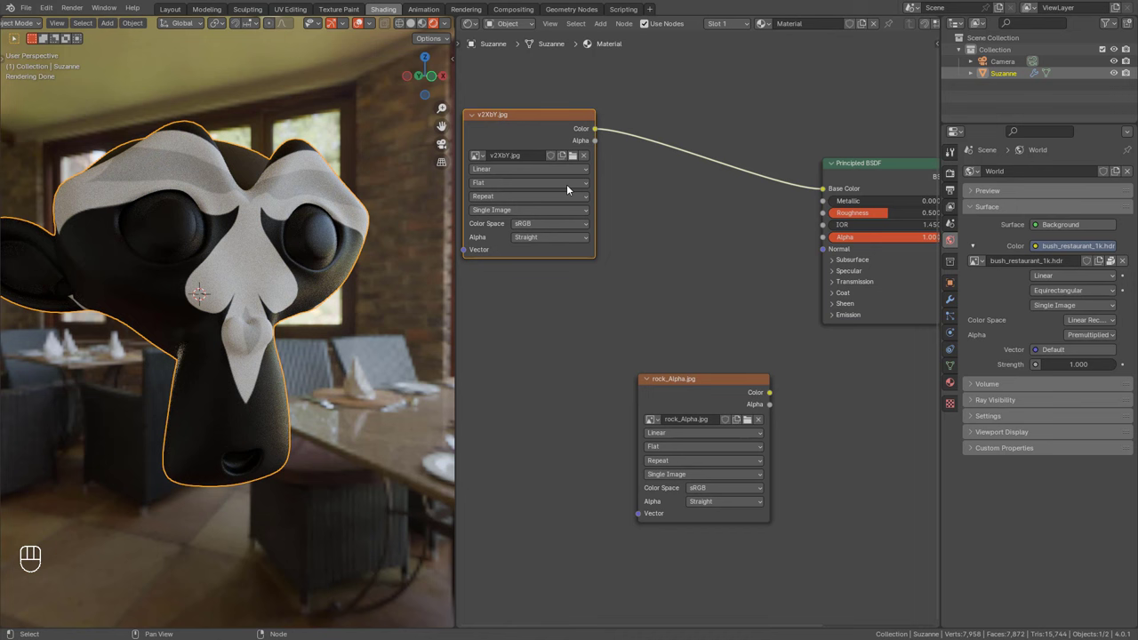
{"action": "left_click_drag", "start_coordinate": [694, 191], "coordinate": [544, 134]}
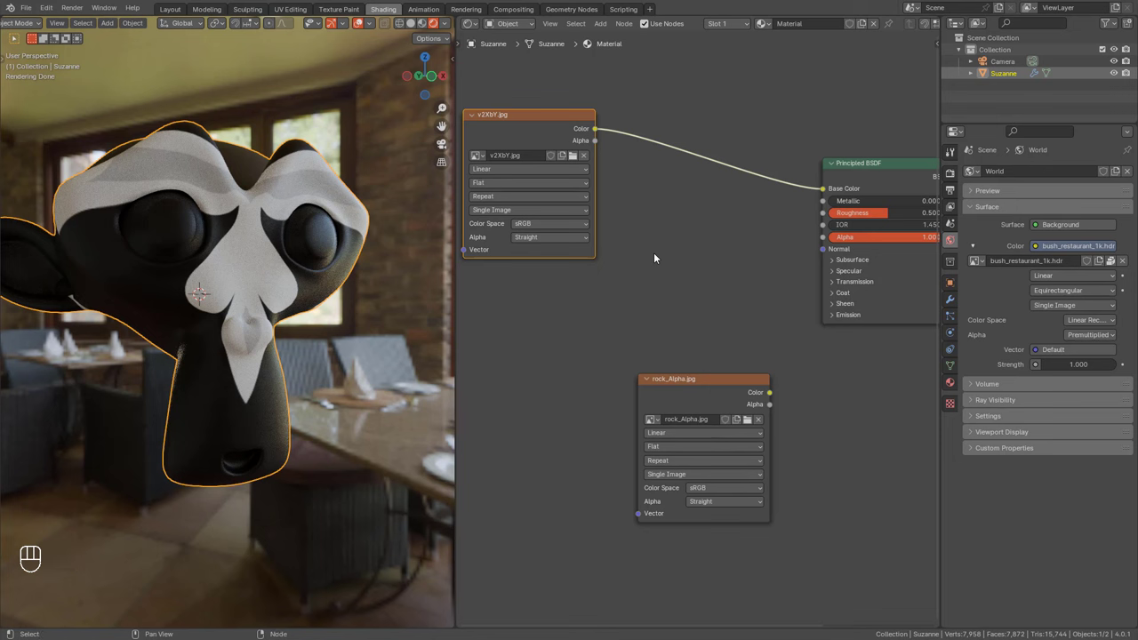
Add an Invert Color node fed by the texture, test it on Metallic, then detach it.
{"action": "key", "text": "shift+a"}
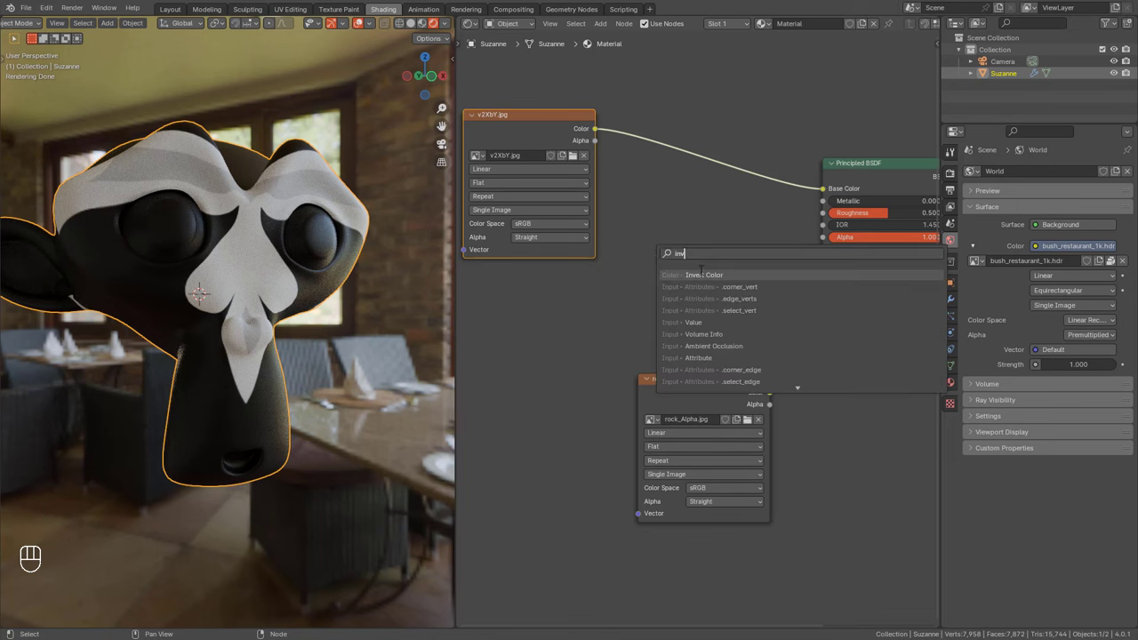
{"action": "left_click_drag", "start_coordinate": [601, 132], "coordinate": [728, 267]}
{"action": "left_click", "coordinate": [765, 257]}
{"action": "left_click_drag", "start_coordinate": [799, 253], "coordinate": [829, 202]}
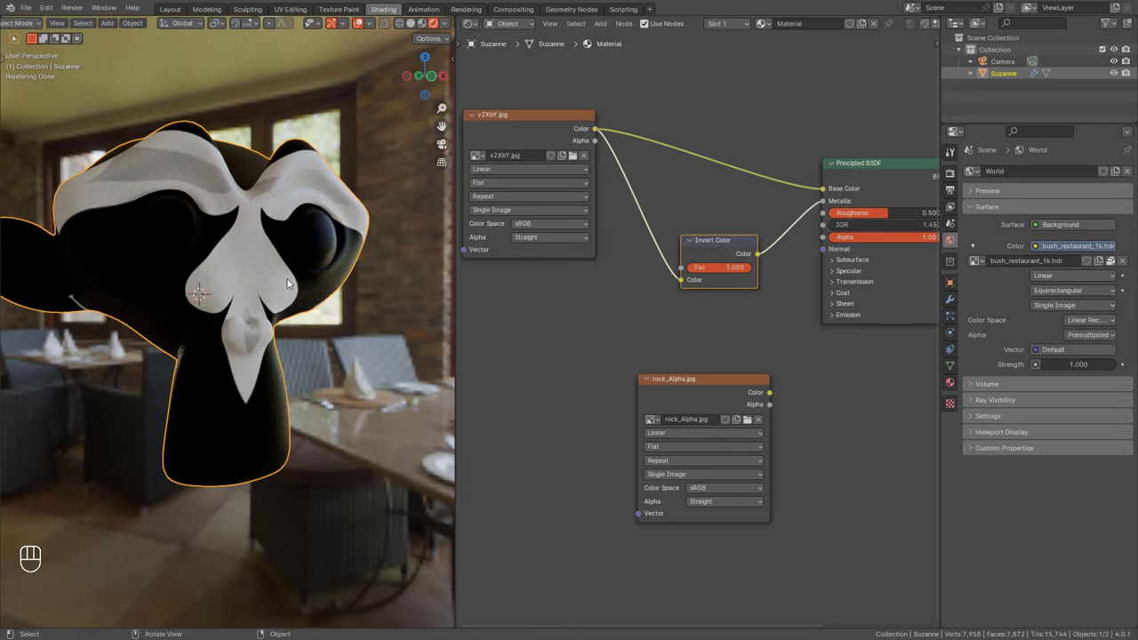
{"action": "left_click_drag", "start_coordinate": [304, 279], "coordinate": [246, 282]}
{"action": "middle_click", "coordinate": [257, 273]}
{"action": "left_click_drag", "start_coordinate": [254, 290], "coordinate": [321, 316]}
{"action": "left_click_drag", "start_coordinate": [323, 242], "coordinate": [301, 232]}
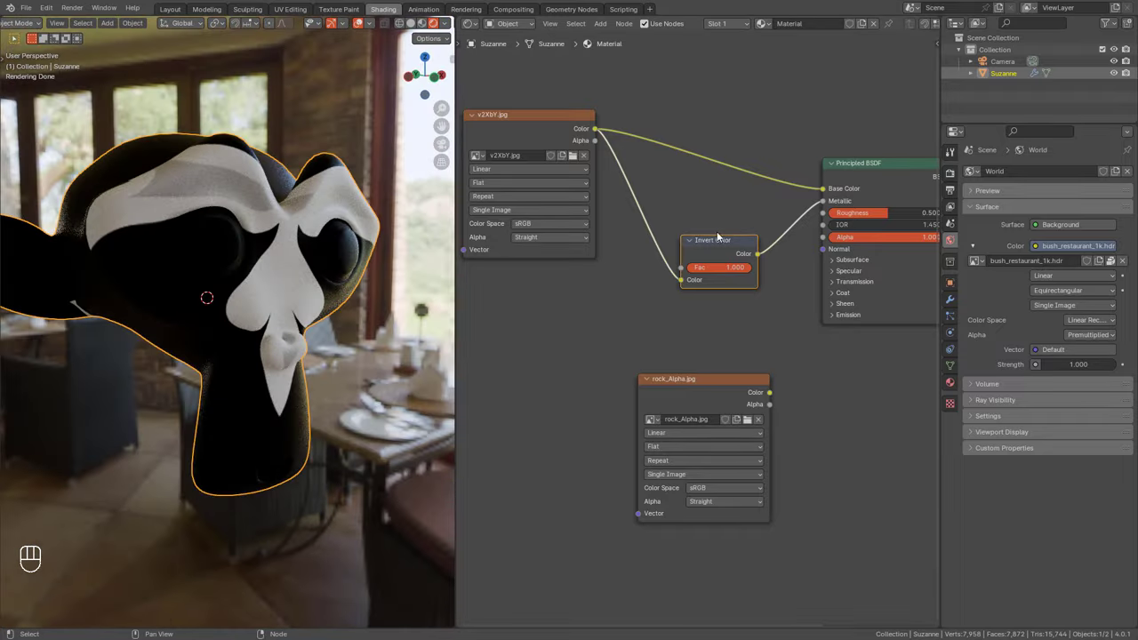
Drive Metallic with the texture Color and Roughness with its inverse, giving chrome light areas.
{"action": "left_click", "coordinate": [715, 227]}
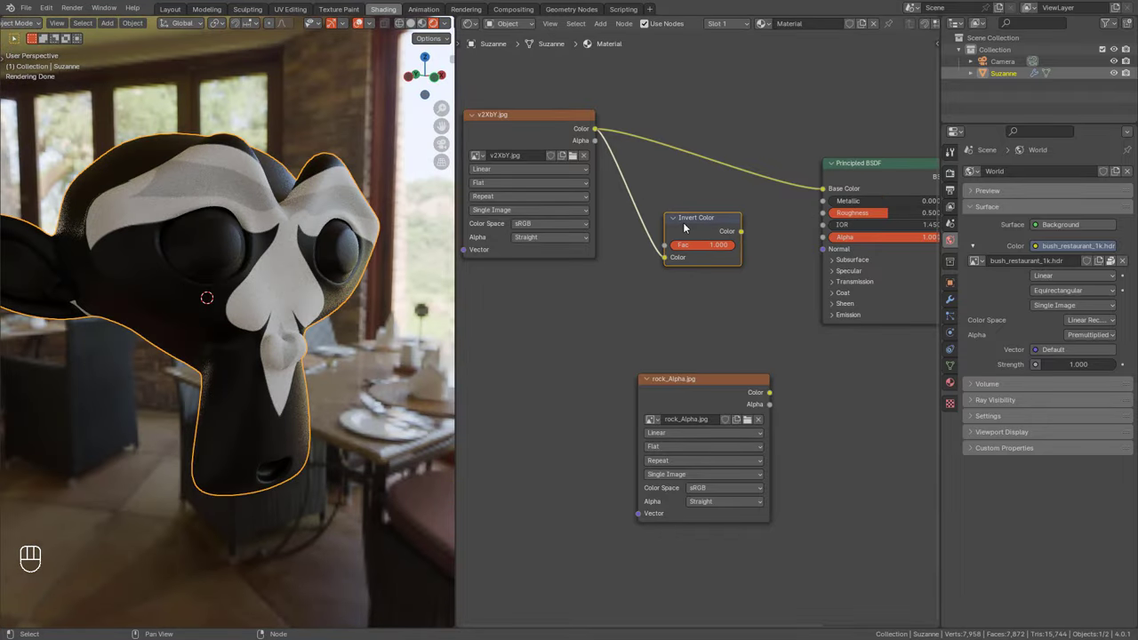
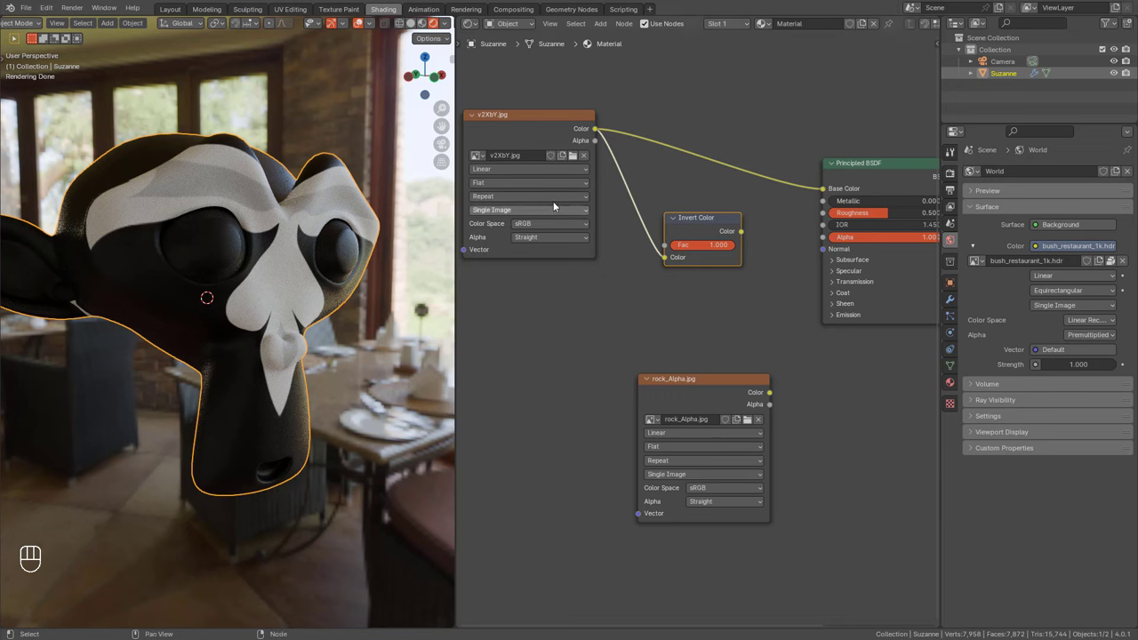
{"action": "left_click", "coordinate": [689, 226]}
{"action": "left_click", "coordinate": [610, 136]}
{"action": "left_click_drag", "start_coordinate": [694, 173], "coordinate": [818, 212]}
{"action": "left_click_drag", "start_coordinate": [741, 244], "coordinate": [827, 221]}
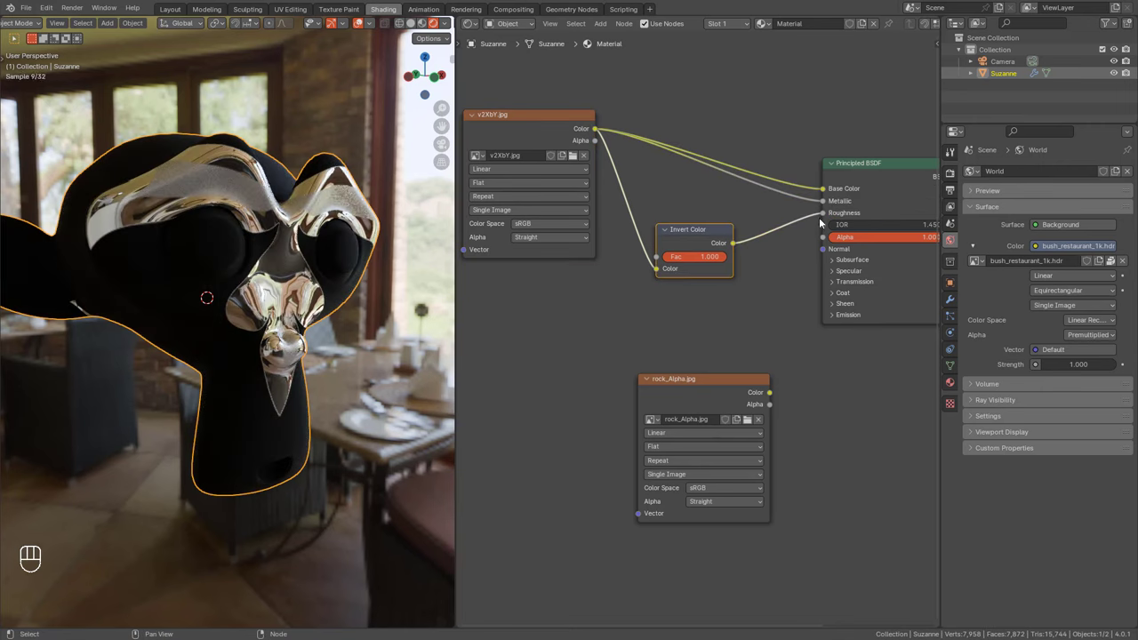
{"action": "left_click_drag", "start_coordinate": [351, 345], "coordinate": [350, 336]}
{"action": "middle_click", "coordinate": [279, 261]}
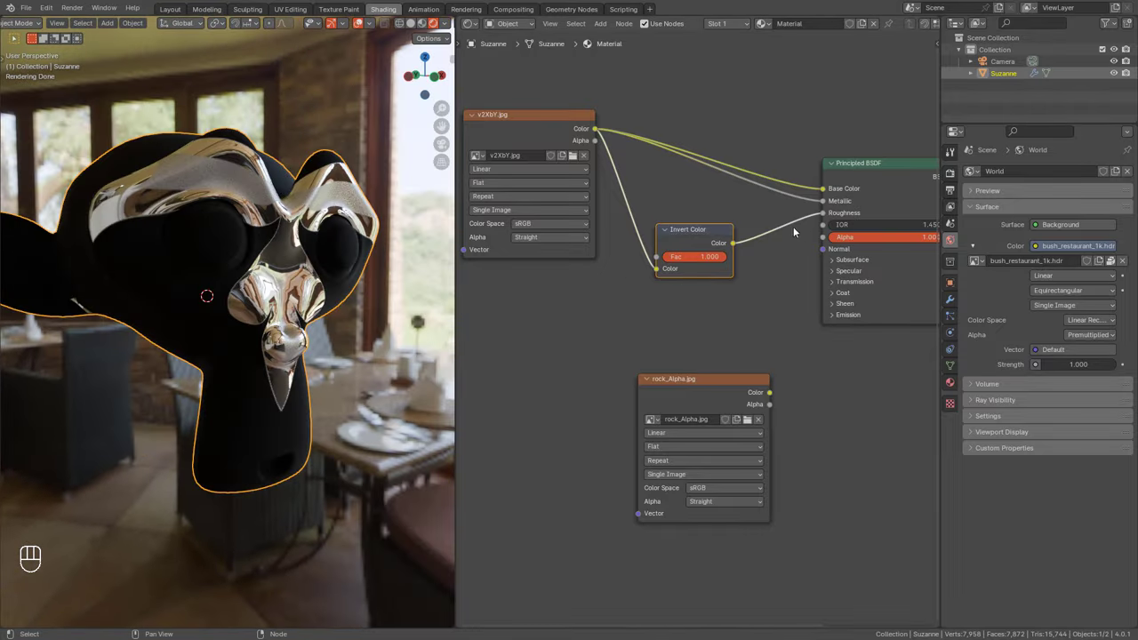
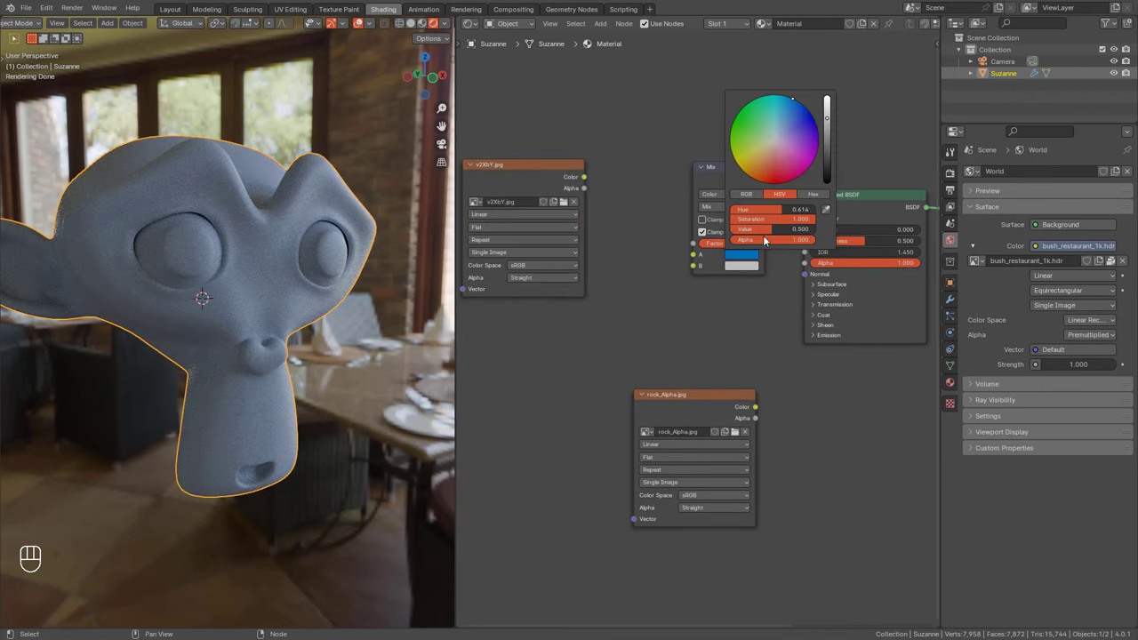
Change one of the Mix node colours to red, tinting Suzanne's mixed base colour purple.
{"action": "left_click", "coordinate": [747, 271]}
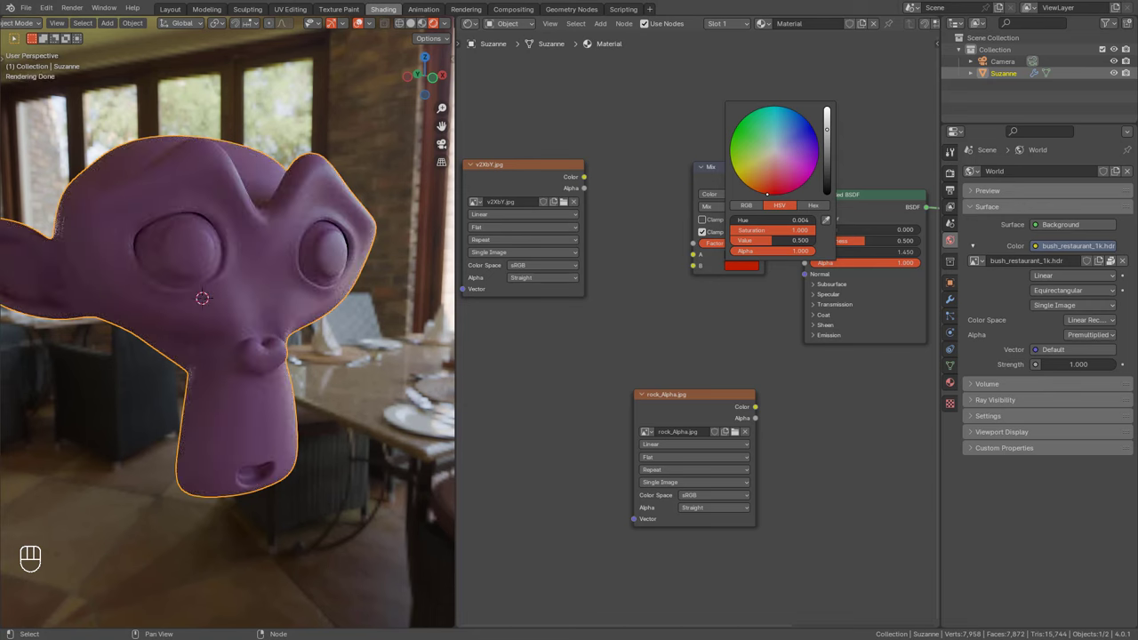
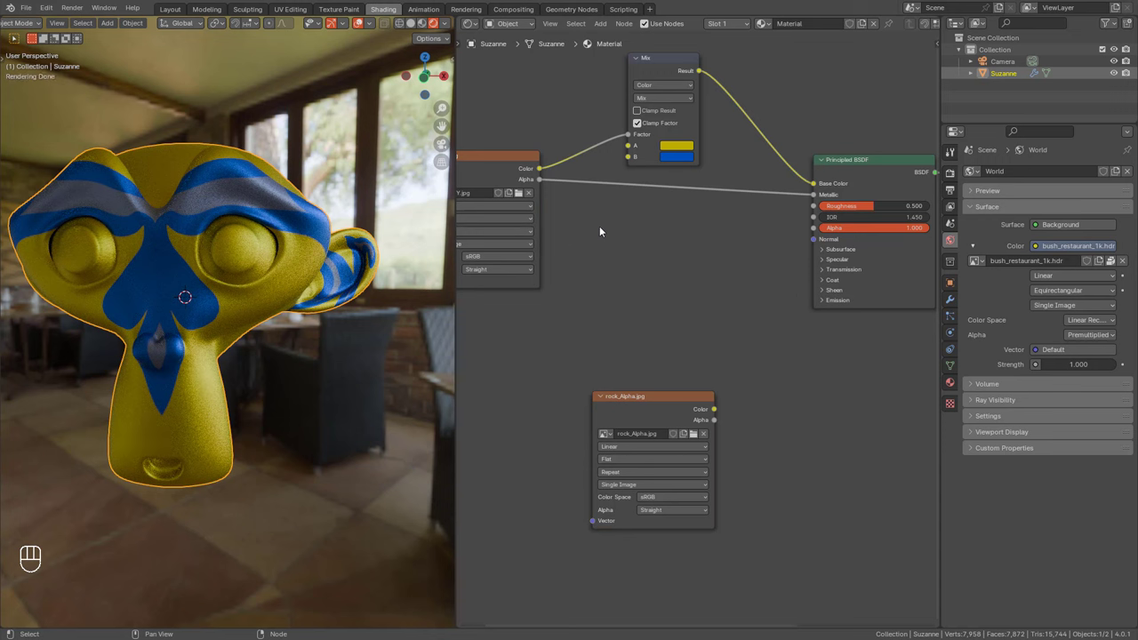
Add Invert Color; texture Color drives Metallic and, inverted, drives Roughness for glossy markings.
{"action": "key", "text": "shift+a"}
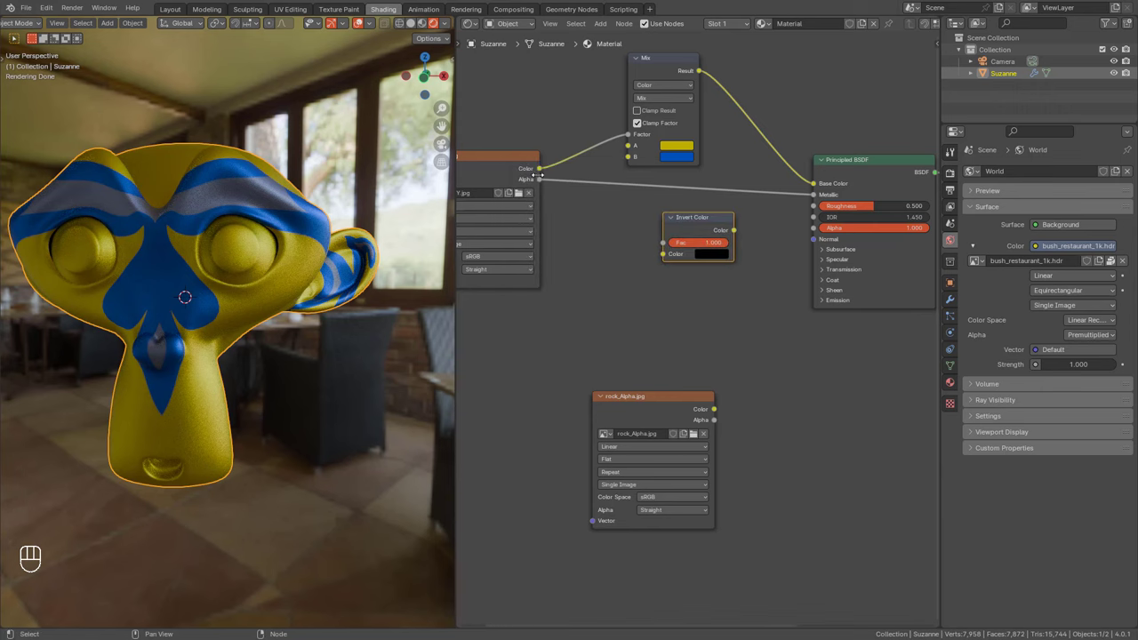
{"action": "left_click_drag", "start_coordinate": [545, 172], "coordinate": [557, 178]}
{"action": "left_click_drag", "start_coordinate": [629, 220], "coordinate": [659, 179]}
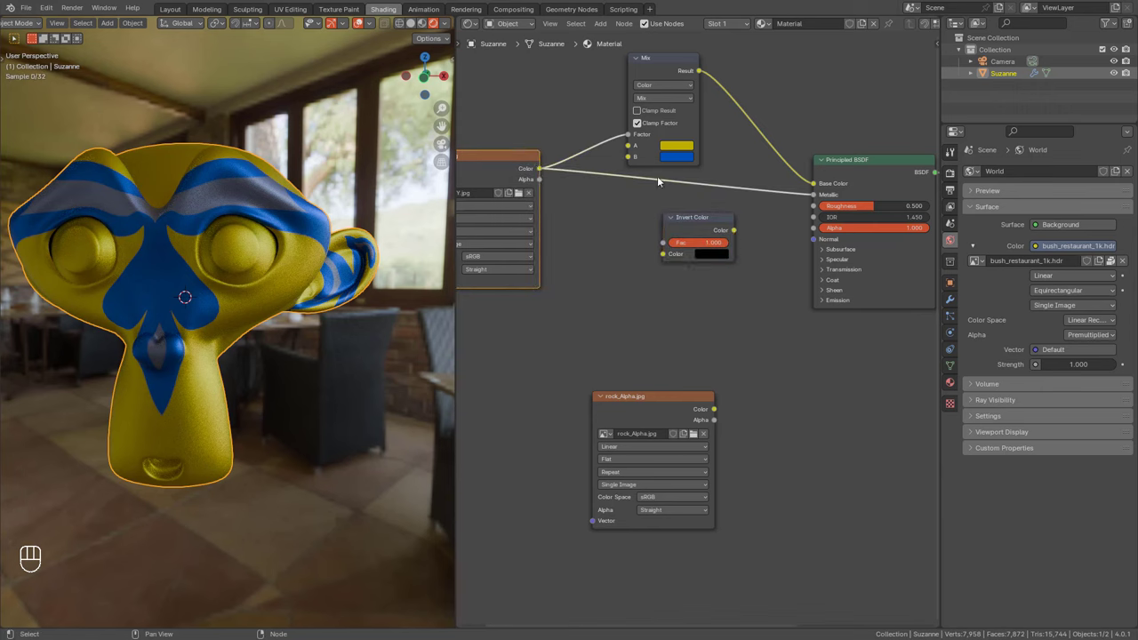
{"action": "left_click_drag", "start_coordinate": [640, 216], "coordinate": [736, 241]}
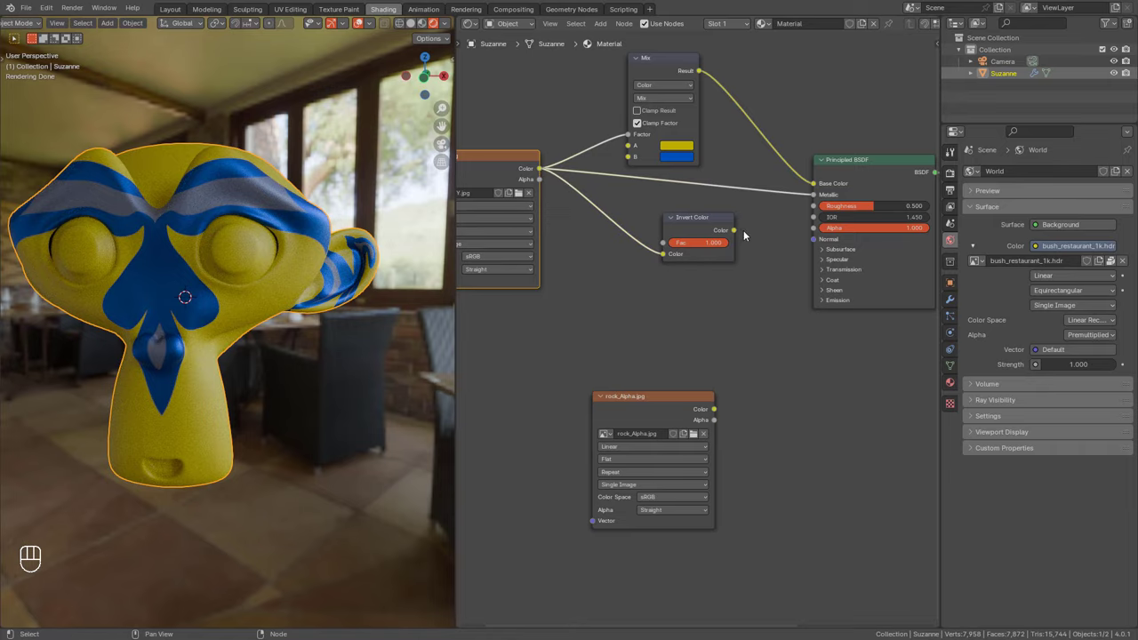
{"action": "left_click_drag", "start_coordinate": [737, 232], "coordinate": [773, 230]}
{"action": "left_click", "coordinate": [827, 215]}
Orbit around Suzanne to inspect the chrome-blue markings, then zoom out over the node graph.
{"action": "left_click_drag", "start_coordinate": [304, 253], "coordinate": [294, 275]}
{"action": "left_click_drag", "start_coordinate": [270, 300], "coordinate": [216, 289]}
{"action": "left_click_drag", "start_coordinate": [134, 284], "coordinate": [200, 280]}
{"action": "middle_click", "coordinate": [231, 260]}
{"action": "left_click_drag", "start_coordinate": [189, 270], "coordinate": [215, 272]}
{"action": "left_click_drag", "start_coordinate": [165, 276], "coordinate": [179, 294]}
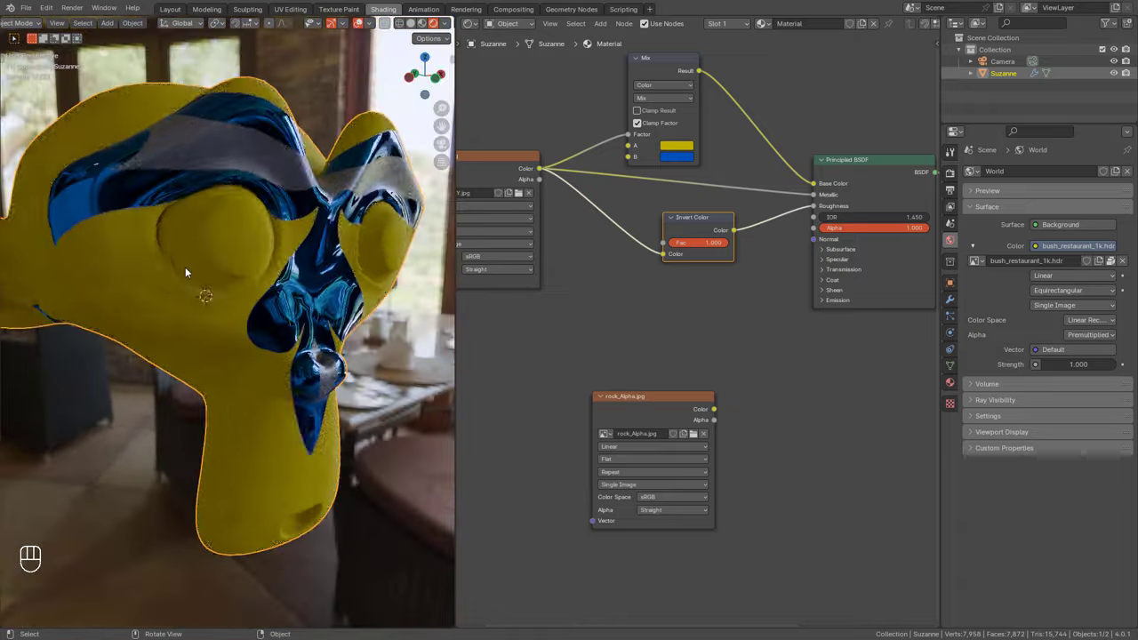
{"action": "left_click_drag", "start_coordinate": [222, 290], "coordinate": [183, 284]}
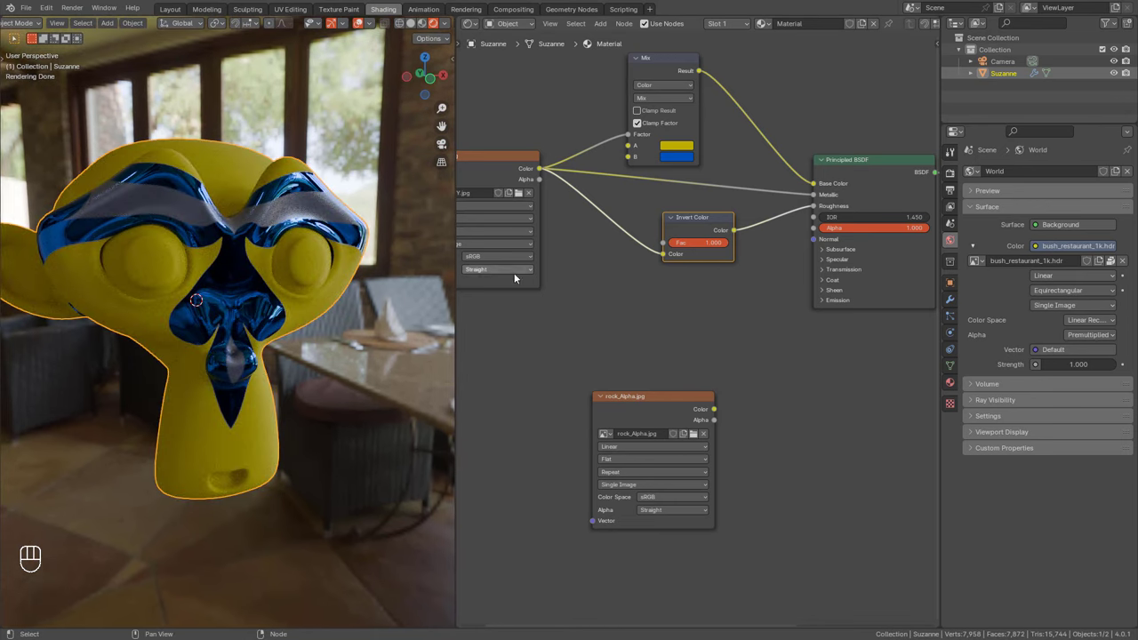
{"action": "left_click_drag", "start_coordinate": [745, 267], "coordinate": [738, 308]}
{"action": "left_click_drag", "start_coordinate": [743, 345], "coordinate": [732, 325]}
{"action": "left_click_drag", "start_coordinate": [734, 329], "coordinate": [663, 299]}
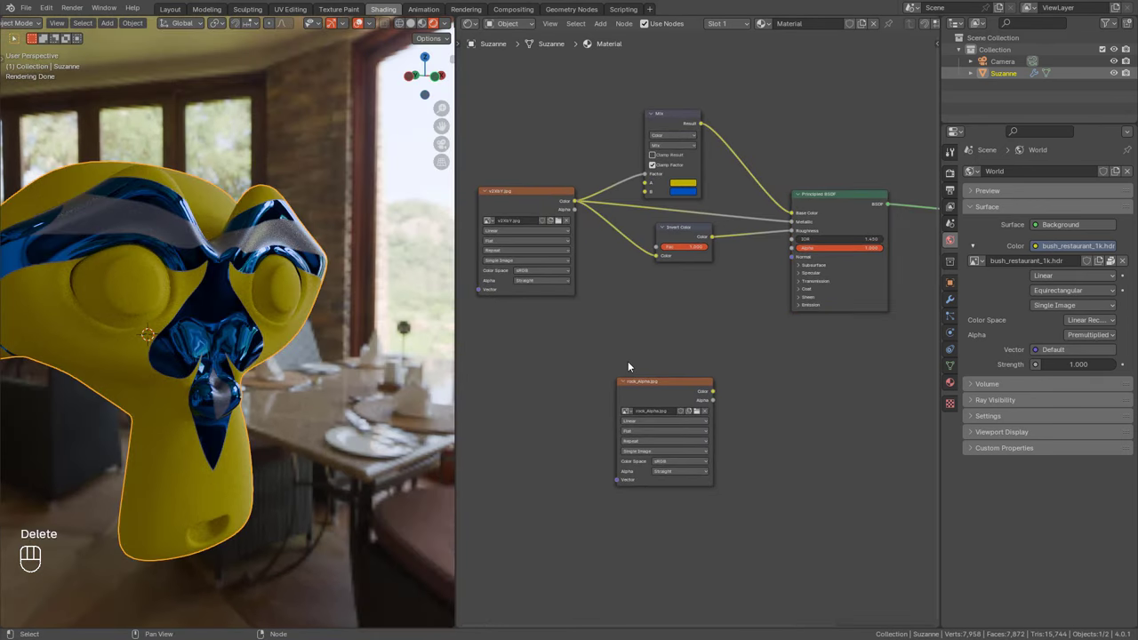
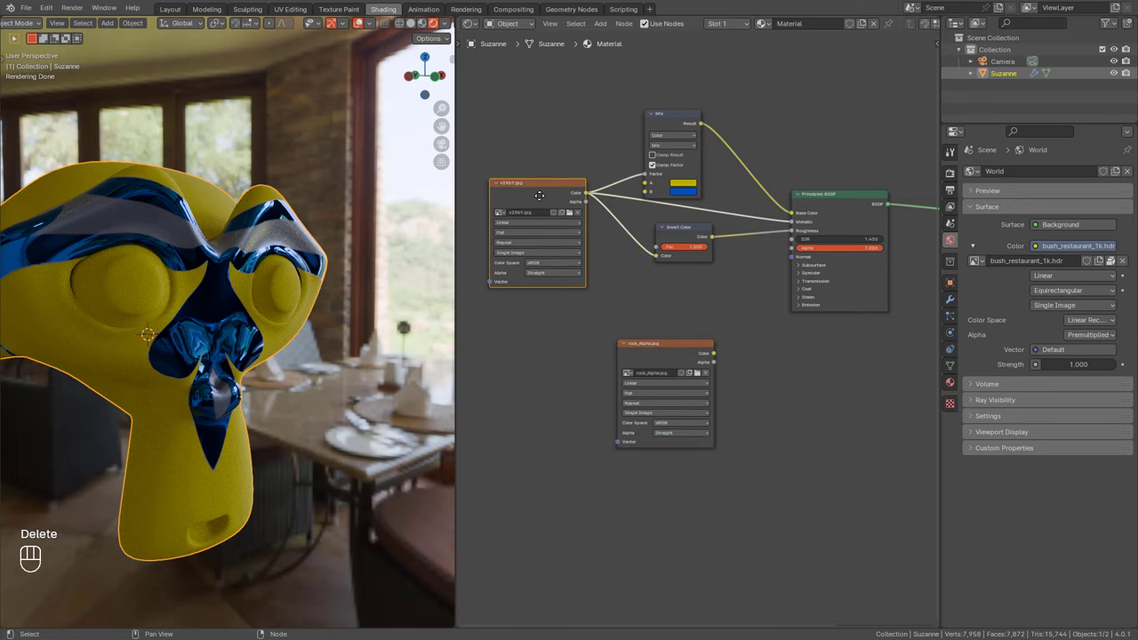
{"action": "left_click_drag", "start_coordinate": [154, 348], "coordinate": [190, 335]}
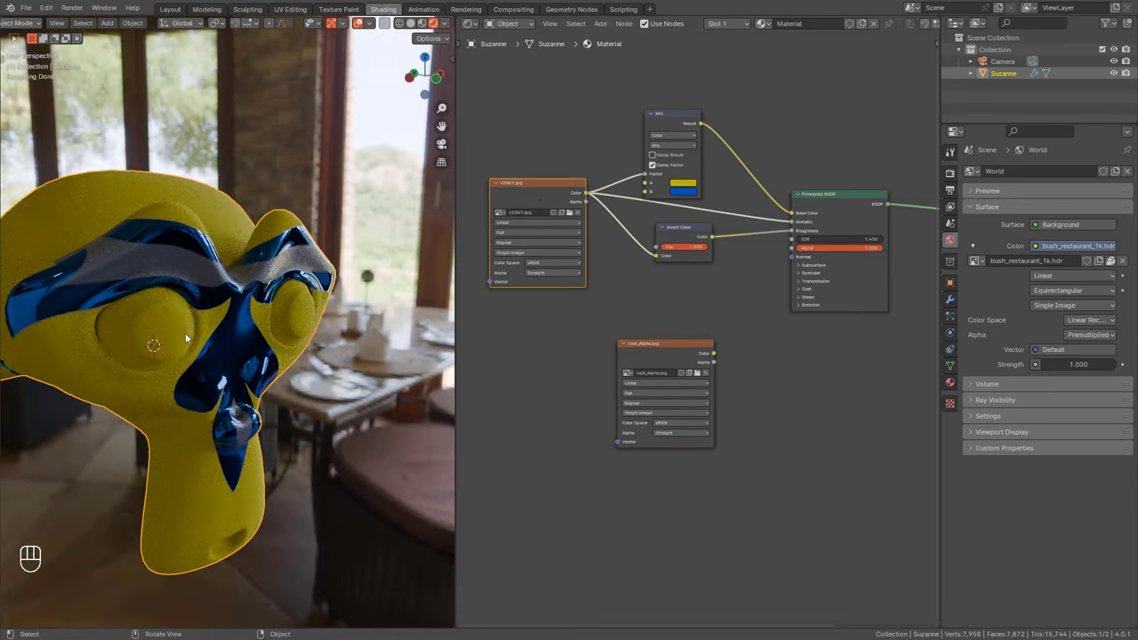
{"action": "middle_click", "coordinate": [208, 333]}
{"action": "middle_click", "coordinate": [249, 327]}
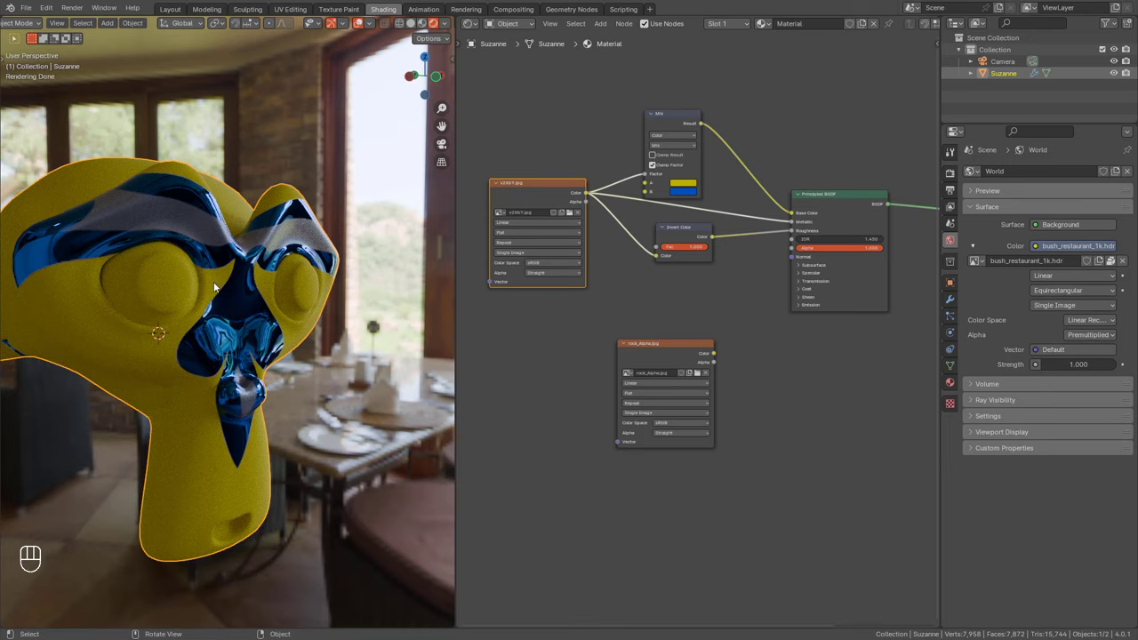
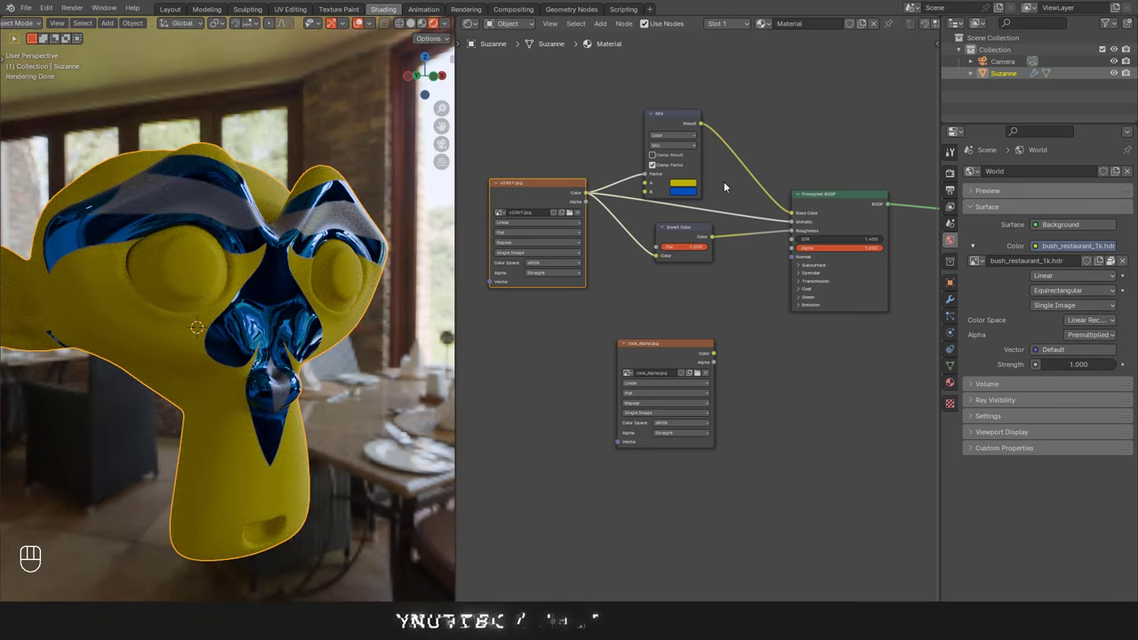
{"action": "left_click_drag", "start_coordinate": [701, 200], "coordinate": [719, 274]}
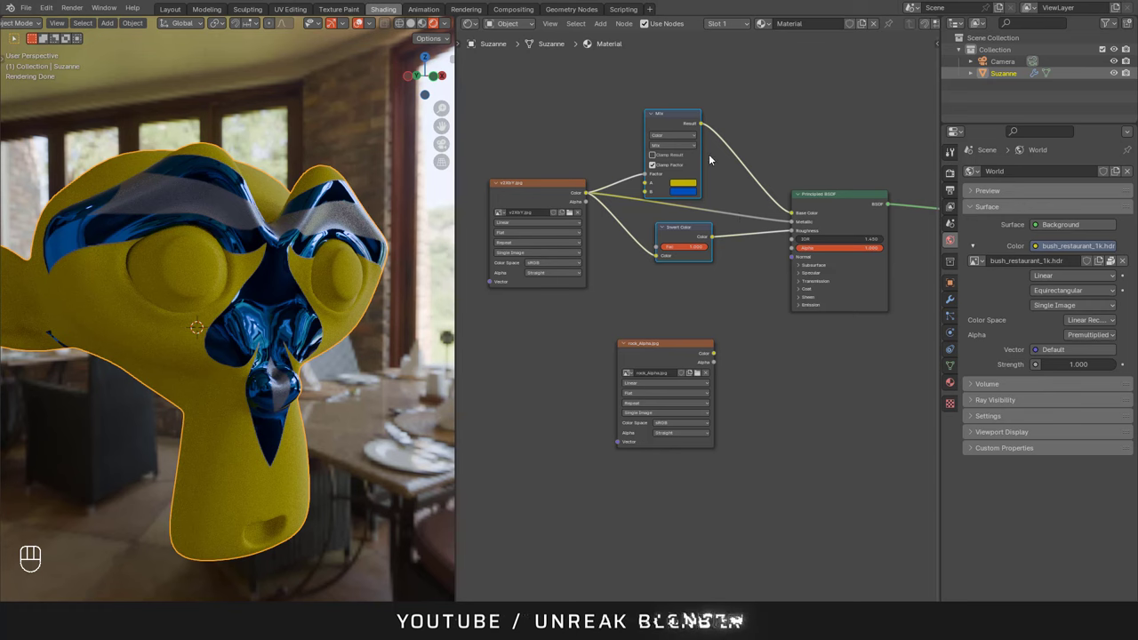
Delete the Mix, Invert and second texture nodes and unlink the texture from Metallic.
{"action": "key", "text": "Delete"}
{"action": "left_click", "coordinate": [550, 193]}
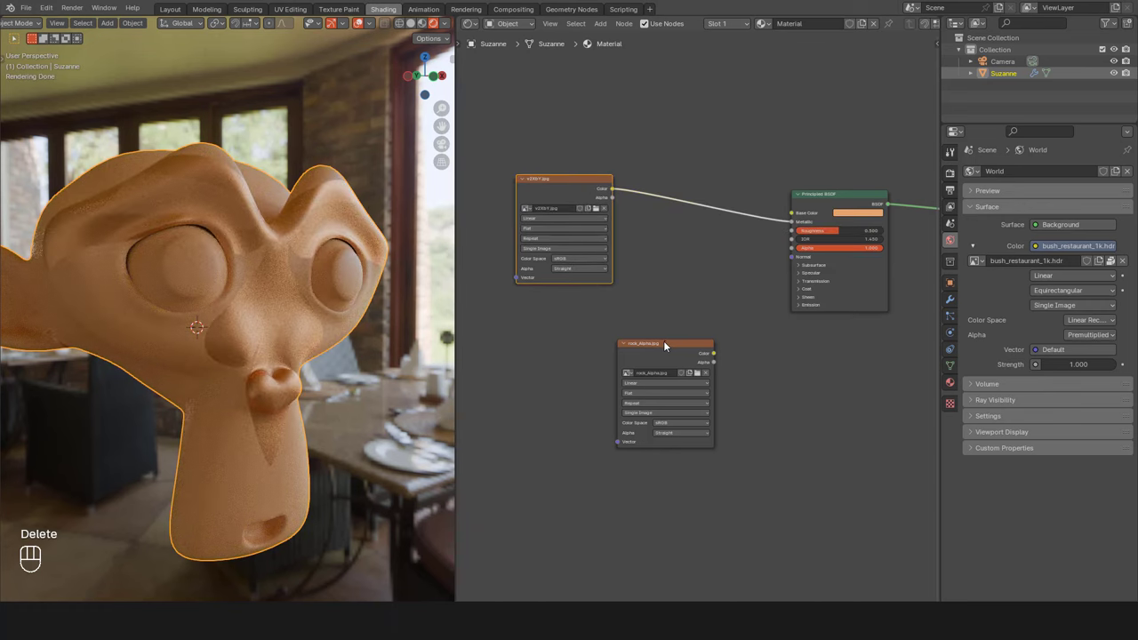
{"action": "left_click", "coordinate": [666, 344]}
{"action": "key", "text": "Delete"}
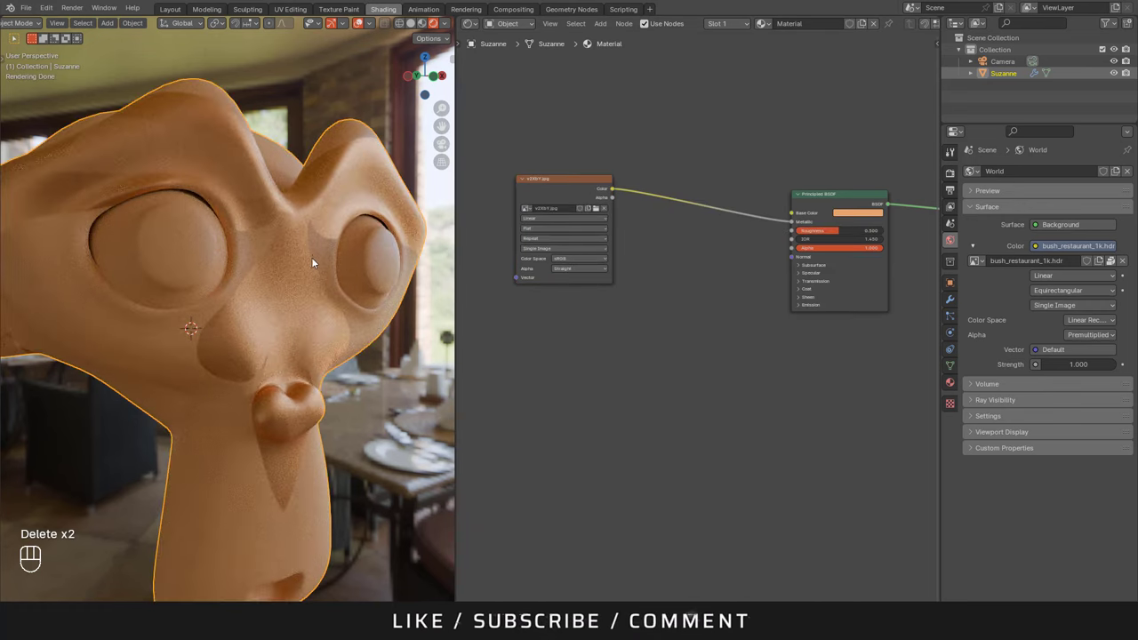
{"action": "left_click_drag", "start_coordinate": [318, 255], "coordinate": [331, 259]}
{"action": "left_click_drag", "start_coordinate": [272, 271], "coordinate": [257, 265]}
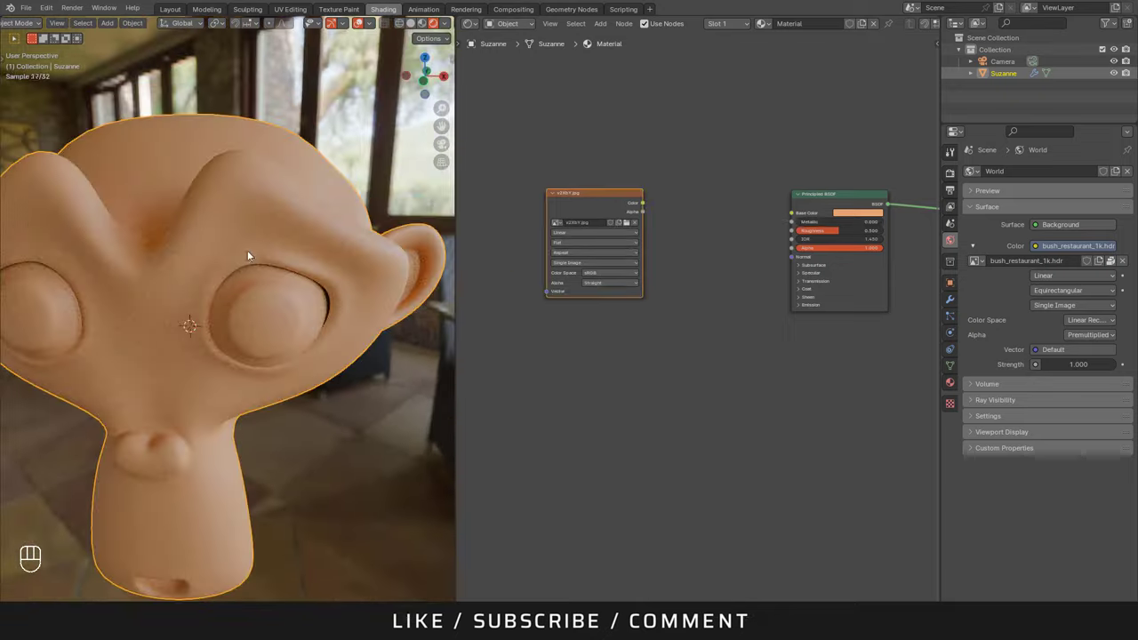
Orbit the viewport around Suzanne's now plain orange head.
{"action": "left_click_drag", "start_coordinate": [220, 327], "coordinate": [248, 322]}
{"action": "middle_click", "coordinate": [236, 298]}
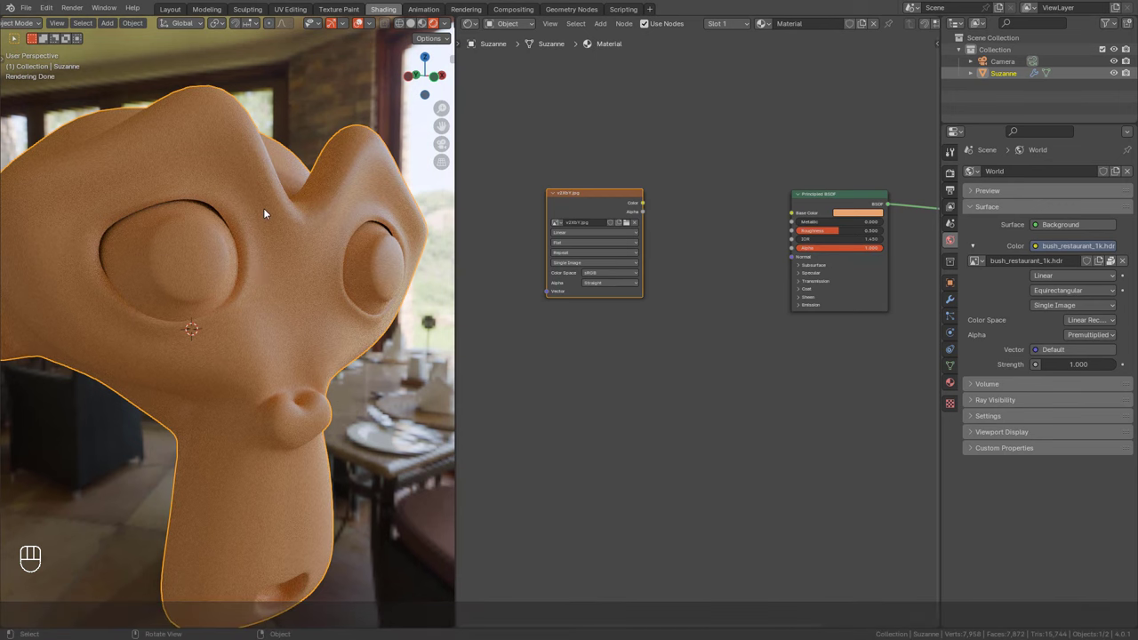
{"action": "middle_click", "coordinate": [275, 248]}
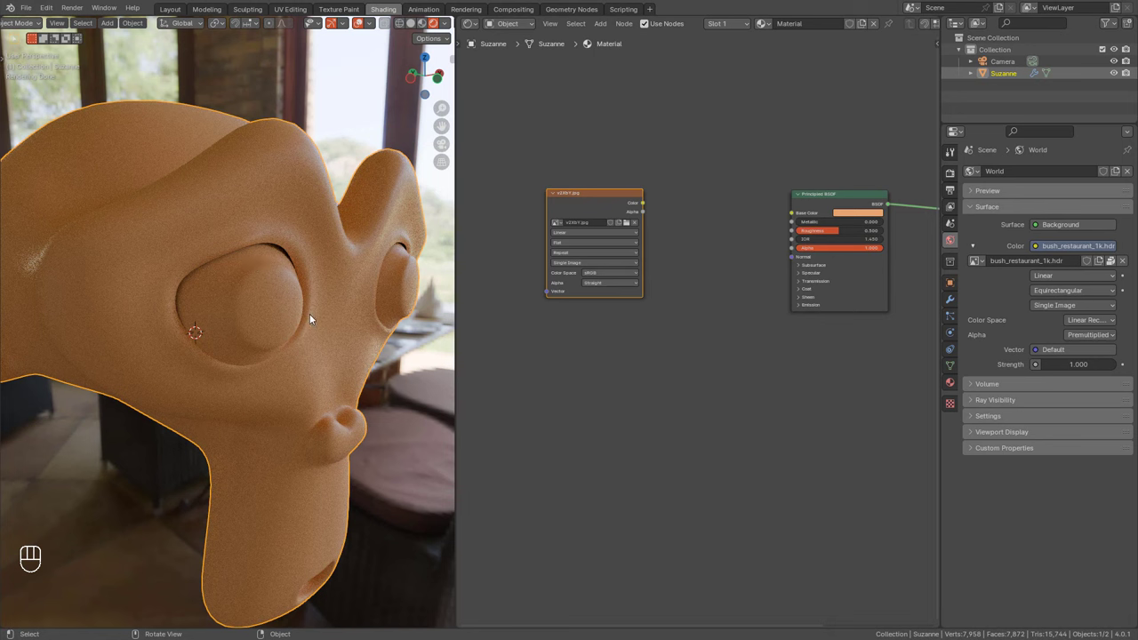
{"action": "middle_click", "coordinate": [355, 257]}
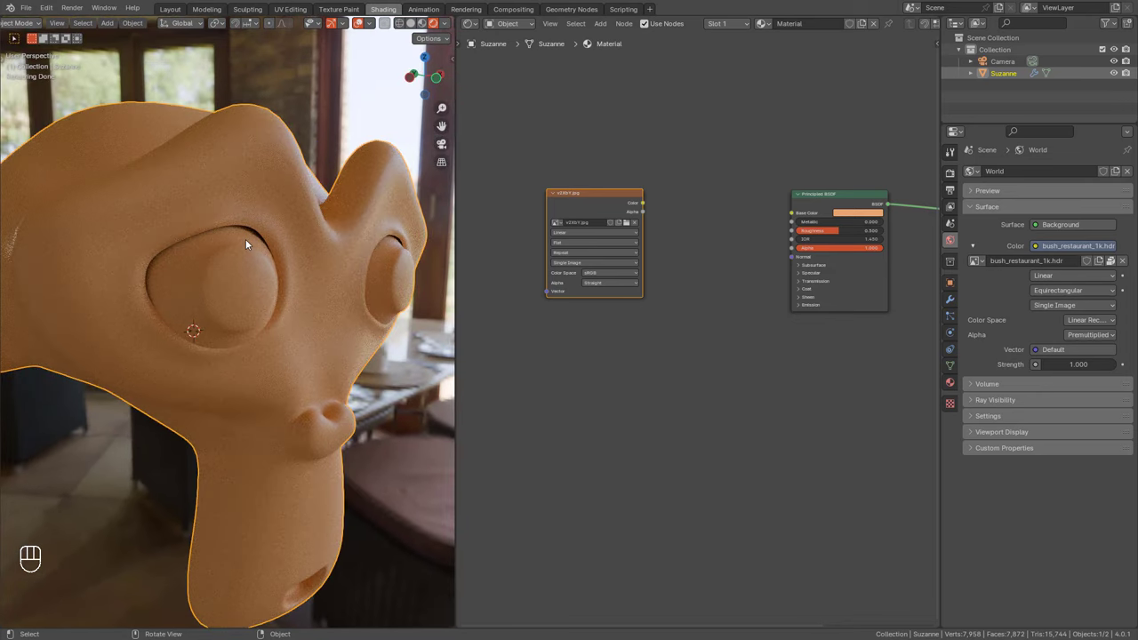
{"action": "left_click_drag", "start_coordinate": [262, 287], "coordinate": [269, 289]}
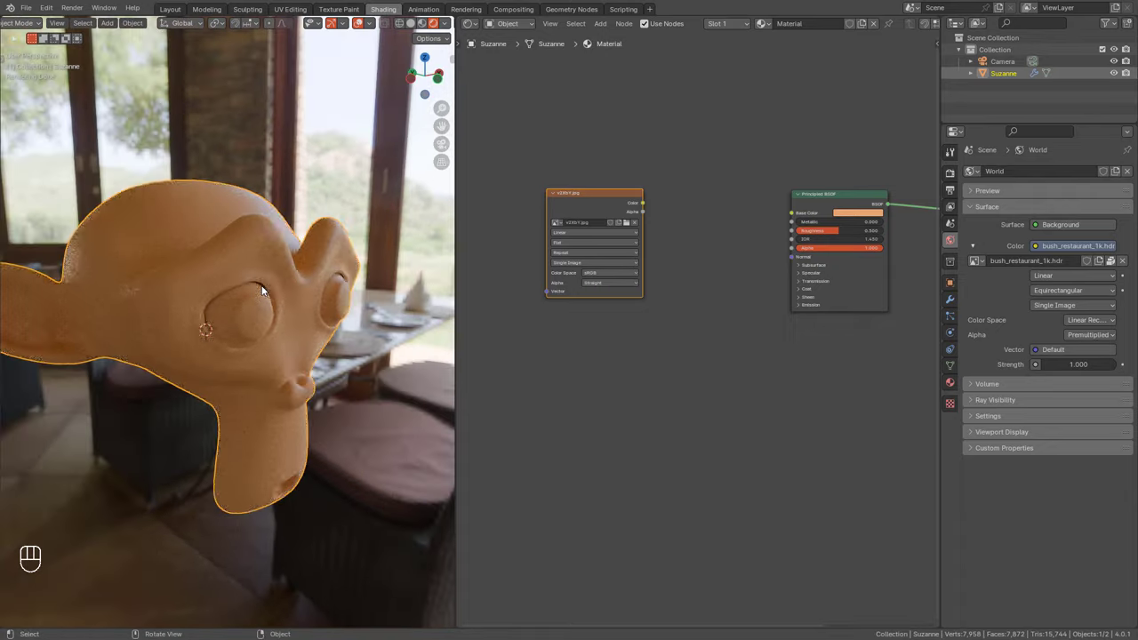
{"action": "middle_click", "coordinate": [291, 330]}
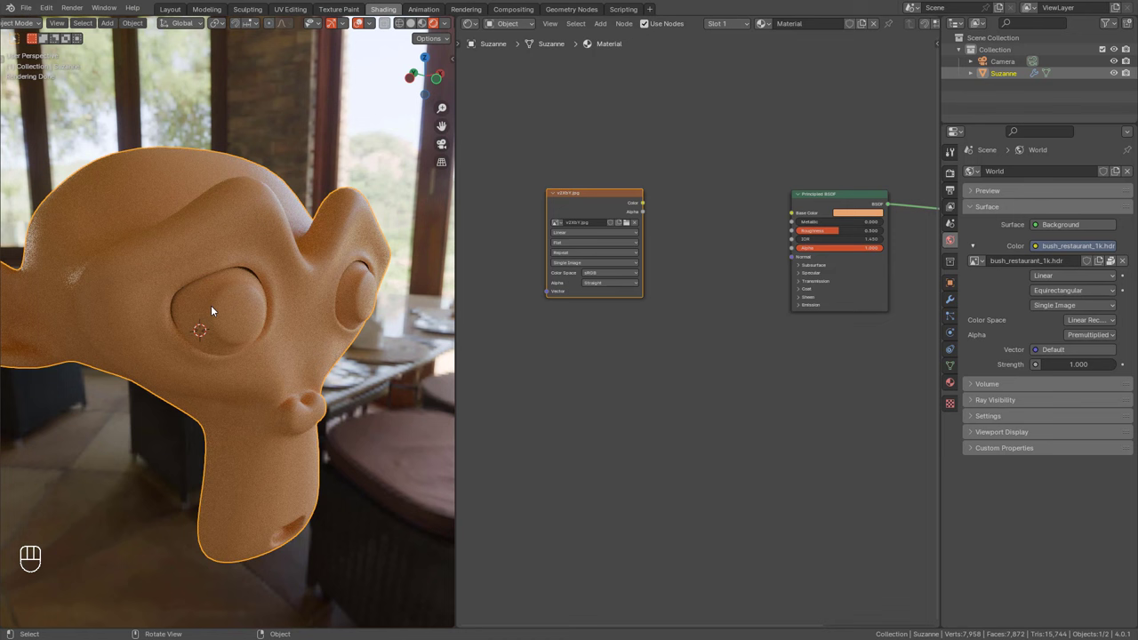
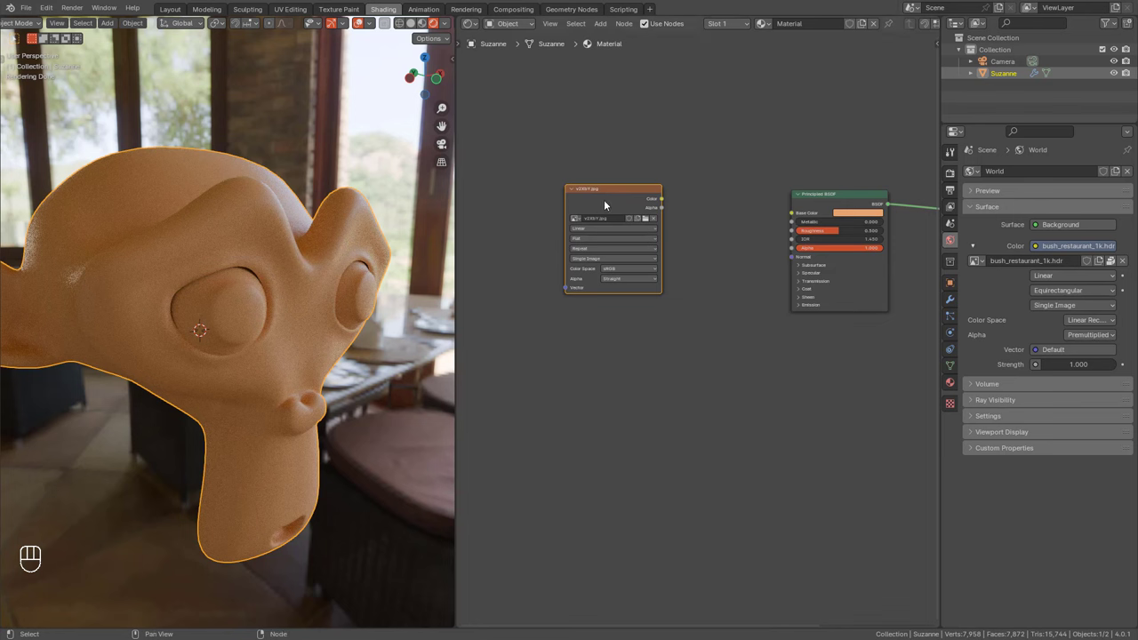
Add Ambient Occlusion feeding a Color Ramp's Fac and Ctrl+Shift-preview the ramp on Suzanne.
{"action": "key", "text": "shift+a"}
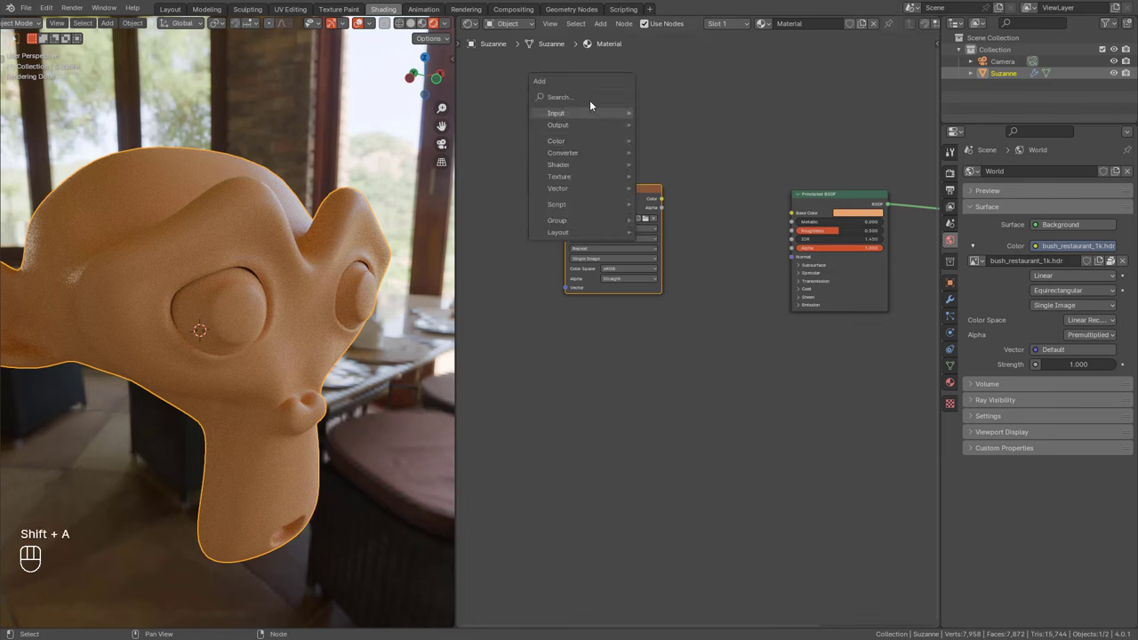
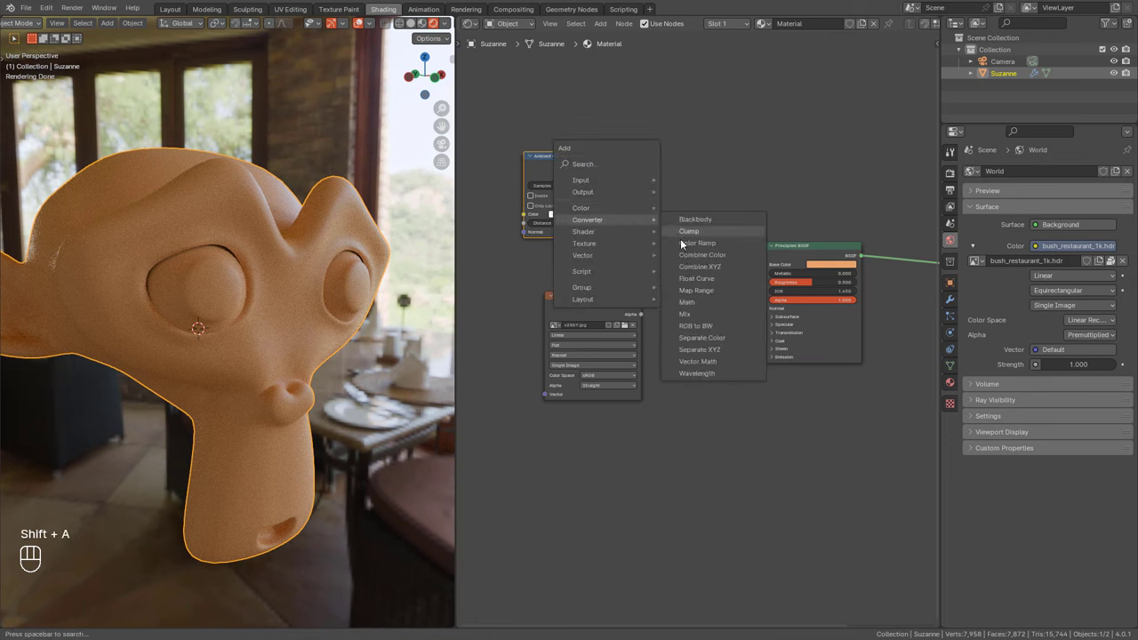
{"action": "left_click_drag", "start_coordinate": [588, 172], "coordinate": [646, 209]}
{"action": "double_click", "coordinate": [675, 170]}
{"action": "left_click_drag", "start_coordinate": [603, 171], "coordinate": [624, 184]}
{"action": "left_click", "coordinate": [636, 171]}
{"action": "left_click", "coordinate": [637, 166]}
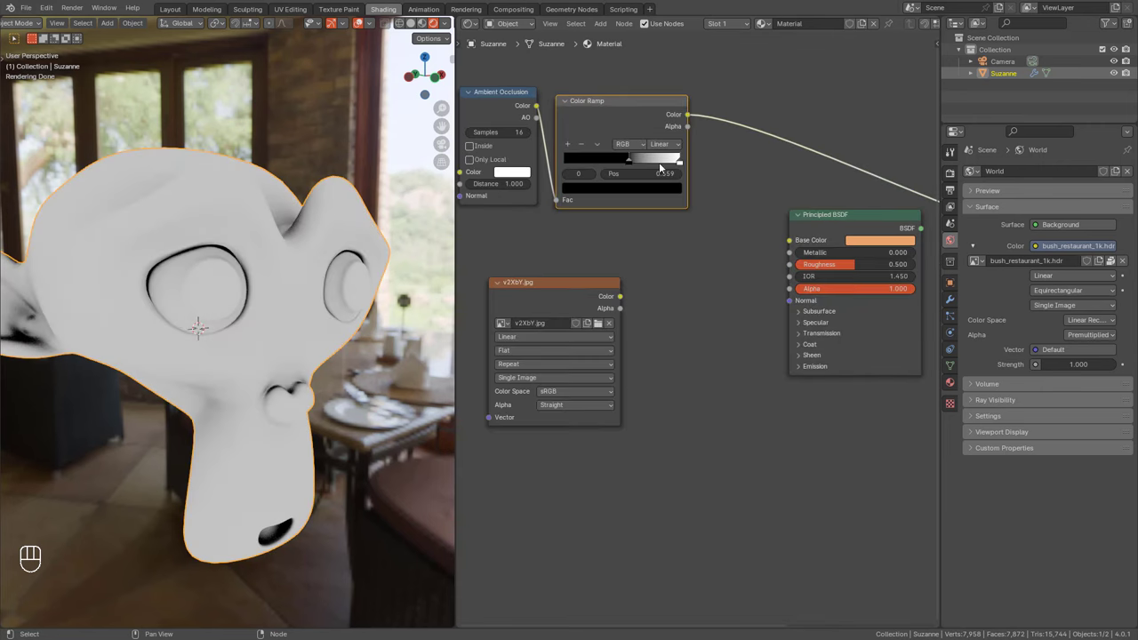
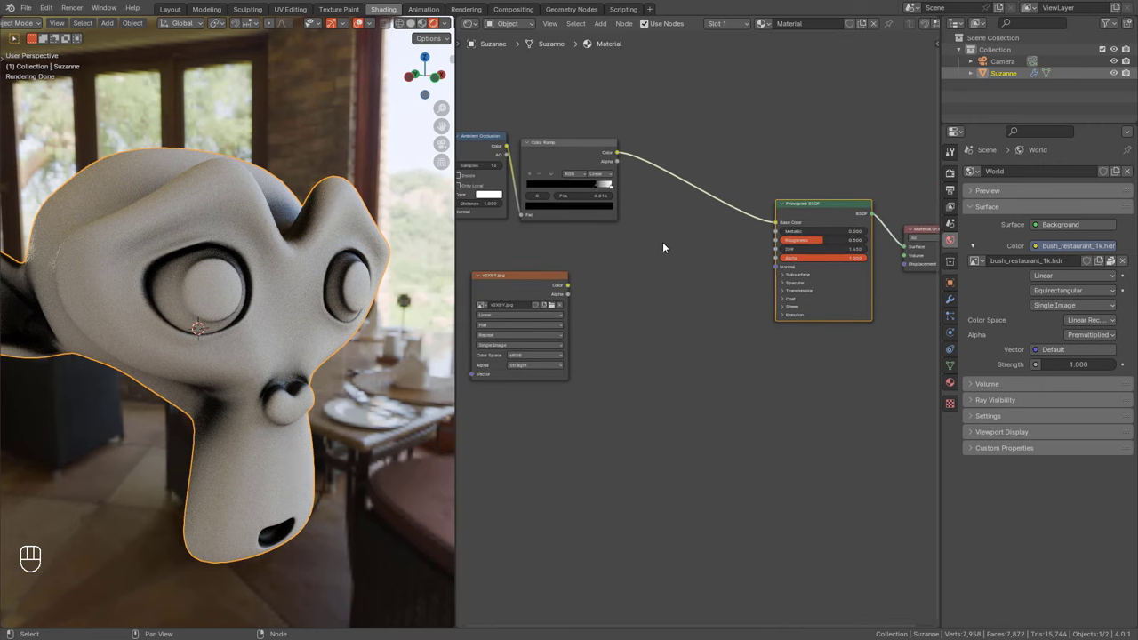
Add a new Mix colour node beside the Color Ramp feeding the base colour.
{"action": "key", "text": "a"}
{"action": "left_click", "coordinate": [629, 270]}
{"action": "key", "text": "shift+a"}
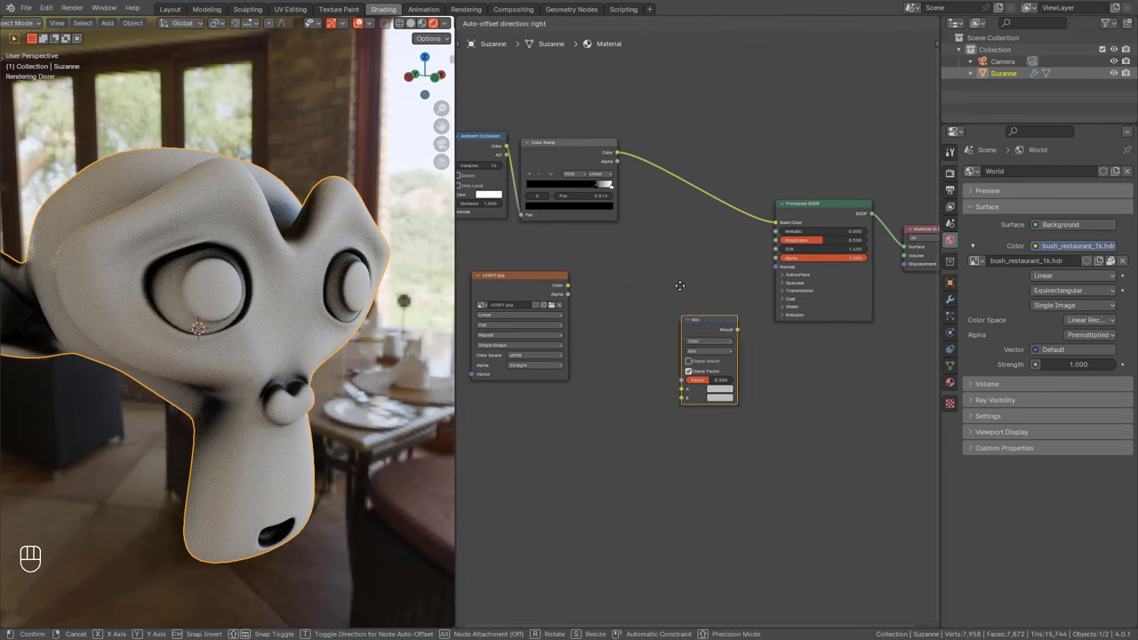
Wire the Mix node into Base Color with the ramp as factor, A orange and B yellow.
{"action": "middle_click", "coordinate": [659, 197]}
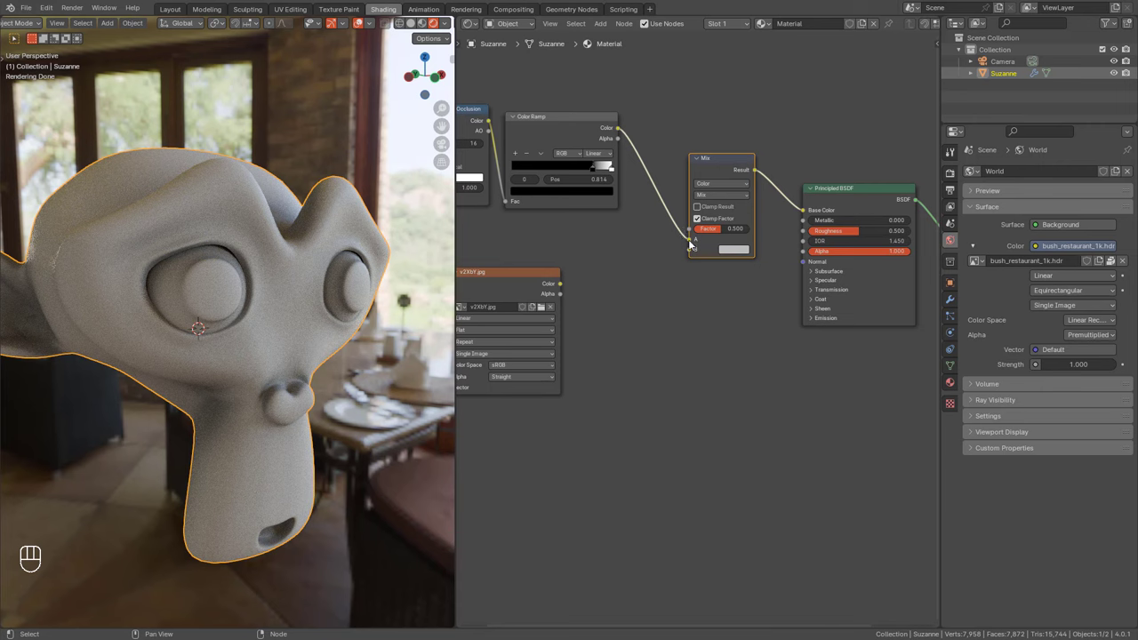
{"action": "left_click", "coordinate": [689, 243]}
{"action": "left_click", "coordinate": [730, 240]}
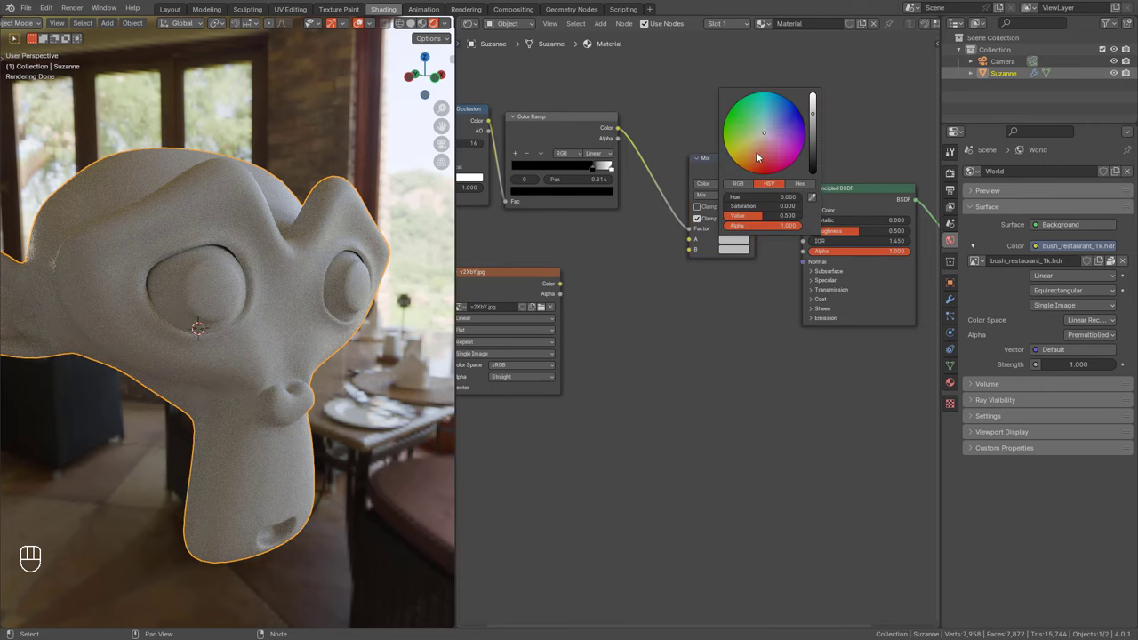
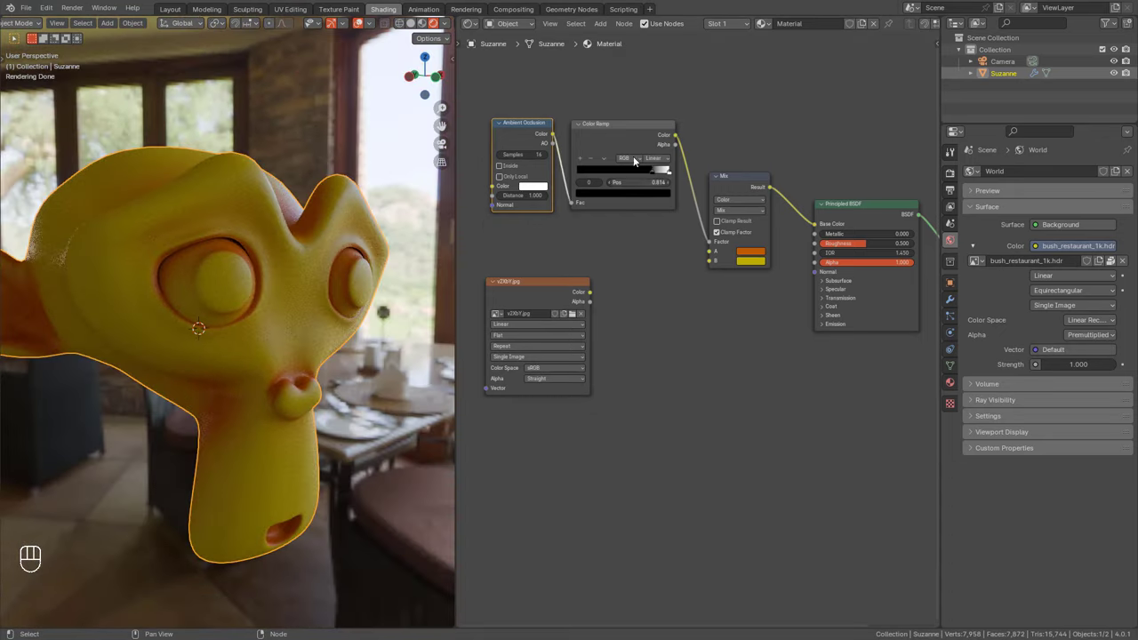
{"action": "left_click", "coordinate": [635, 134]}
{"action": "double_click", "coordinate": [539, 135]}
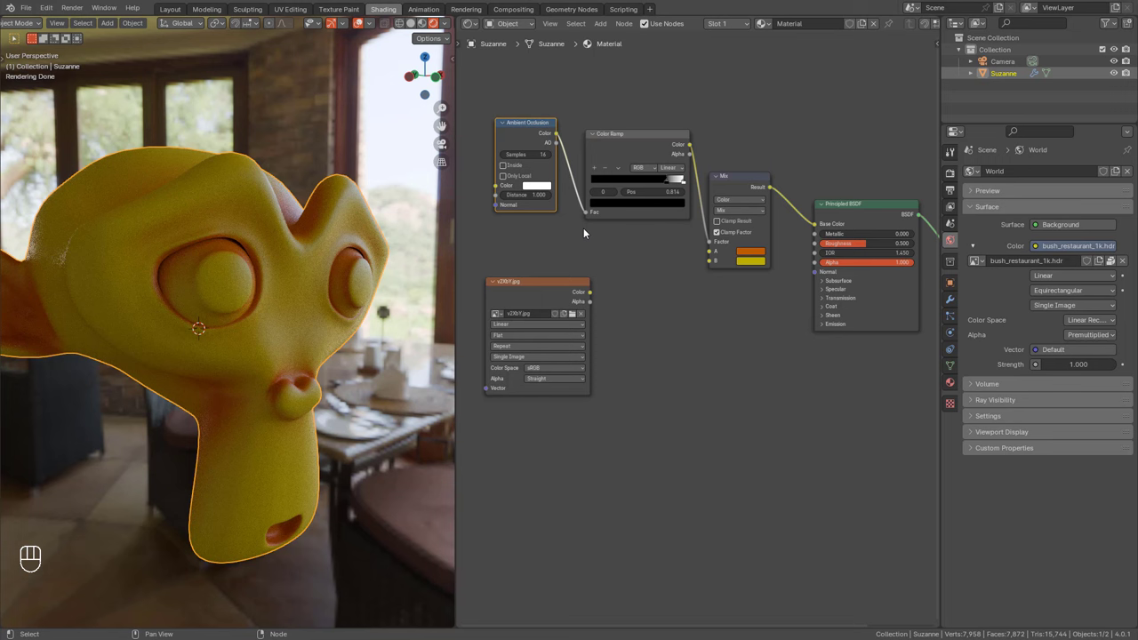
{"action": "key", "text": "shift+a"}
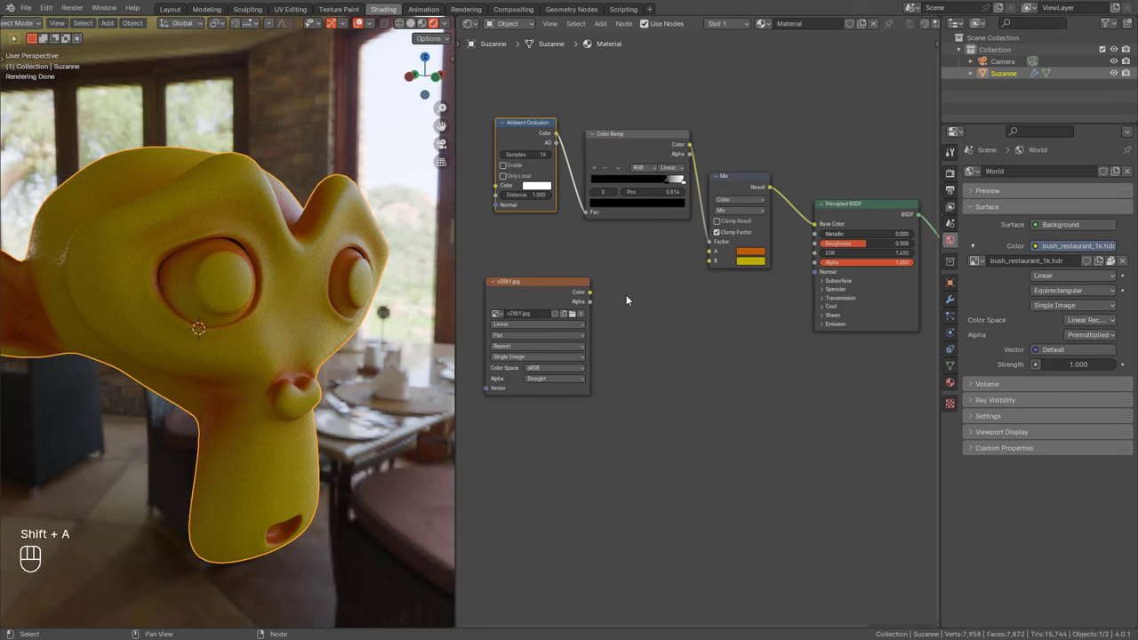